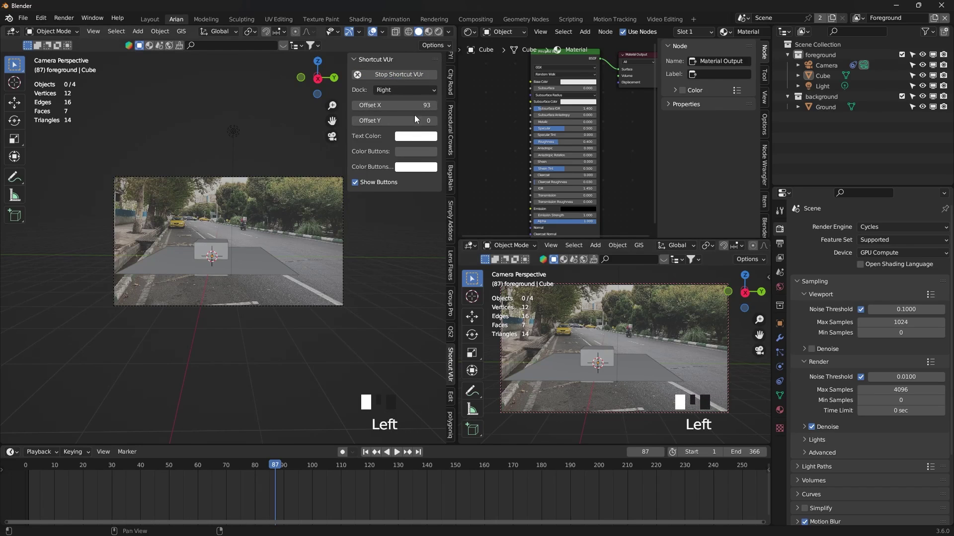
- Hide the sidebar, frame the camera view larger and play the timeline briefly to check the footage
key("n")
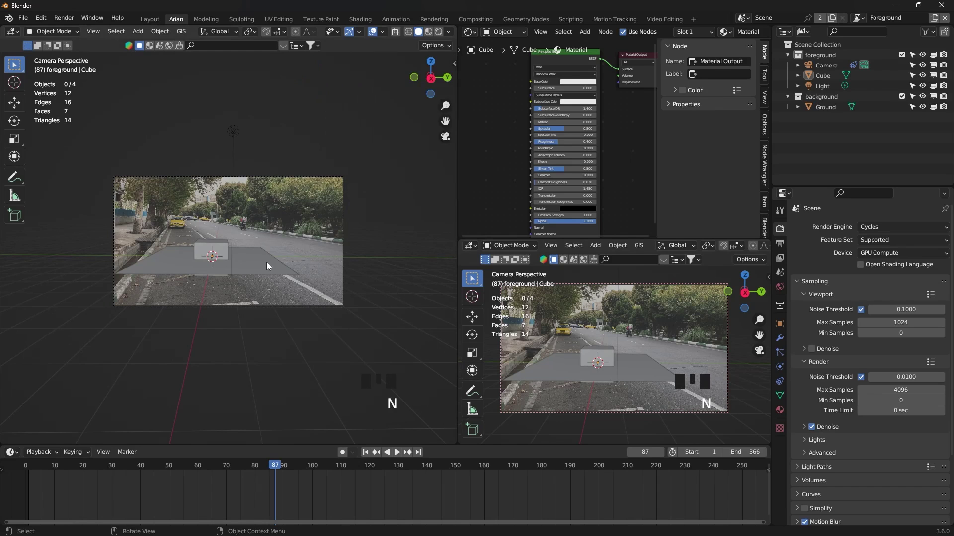
scroll("up", 3)
left_click_drag(225, 472, 293, 302)
key("space")
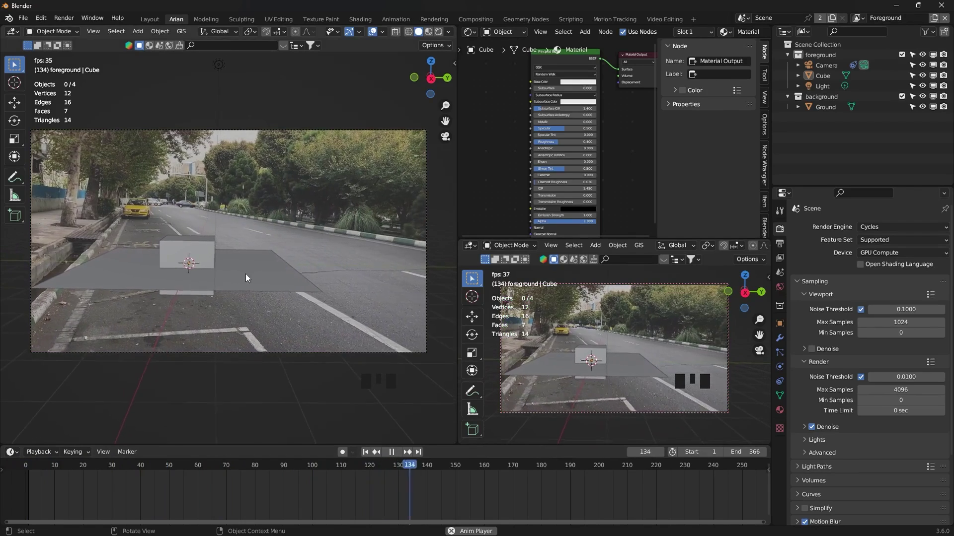
key("space")
- Select the placeholder cube and ground plane and review them against the street footage
left_click(211, 258)
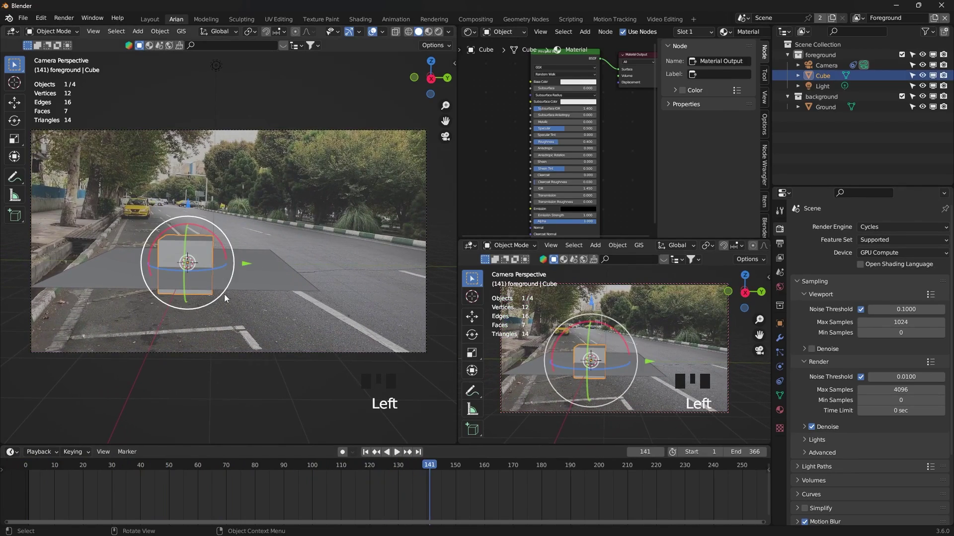
left_click(262, 275)
left_click(211, 253)
left_click_drag(191, 210, 218, 294)
key("space")
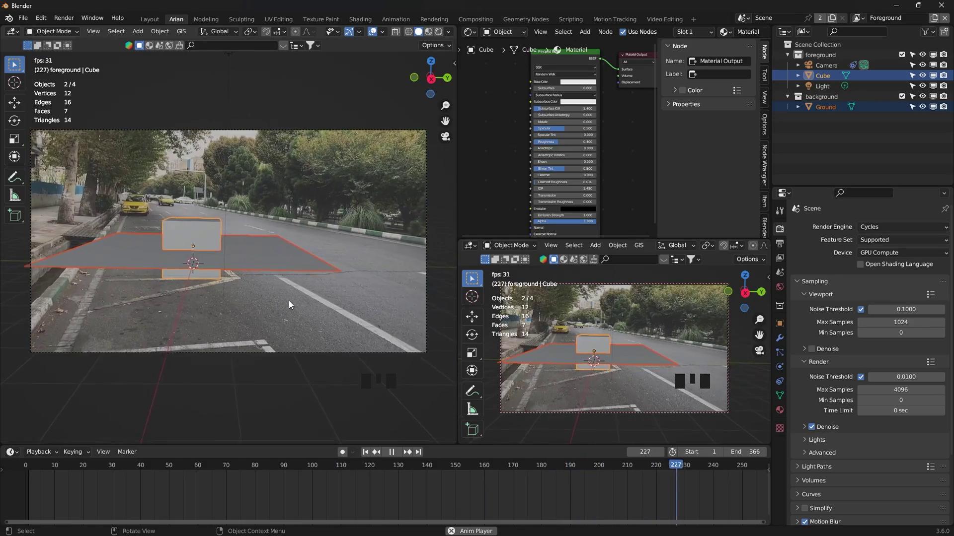
key("space")
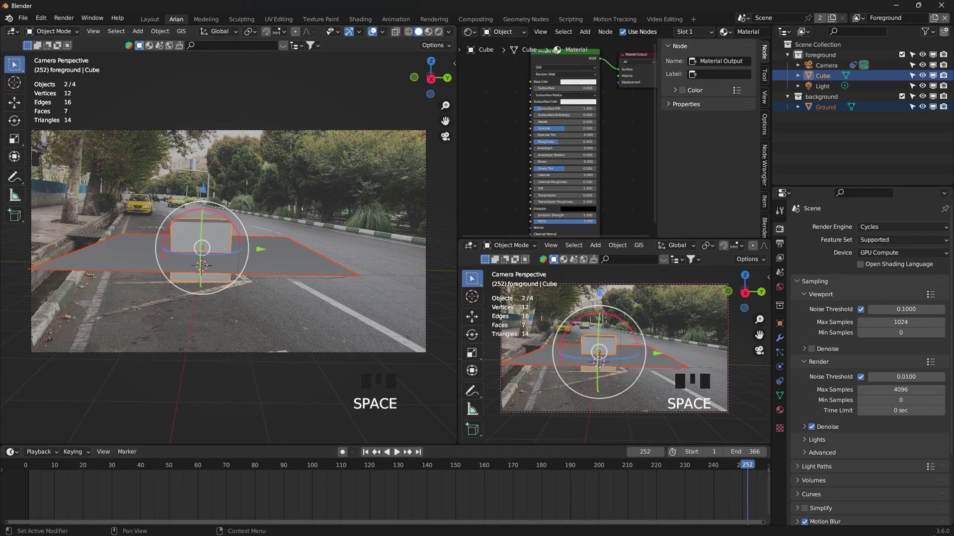
left_click_drag(296, 267, 828, 133)
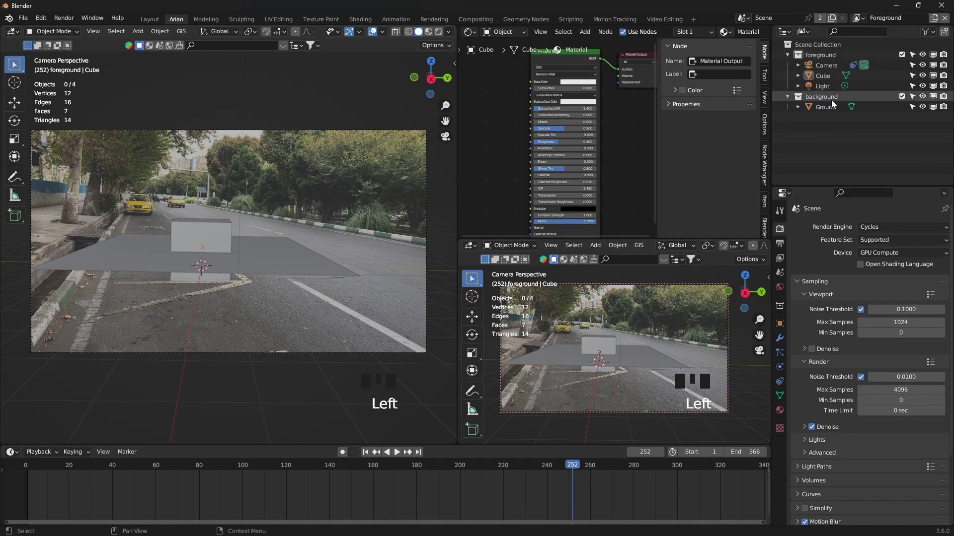
left_click(838, 103)
- Delete the ground plane and the cube, leaving only the camera, light and street photo
left_click_drag(270, 260, 283, 262)
left_click(284, 262)
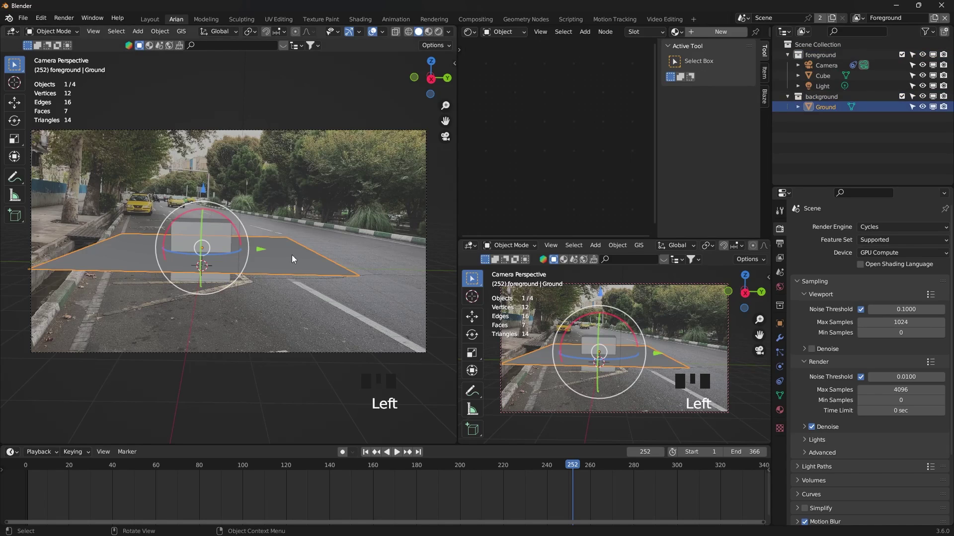
key("Delete")
left_click(228, 244)
key("Delete")
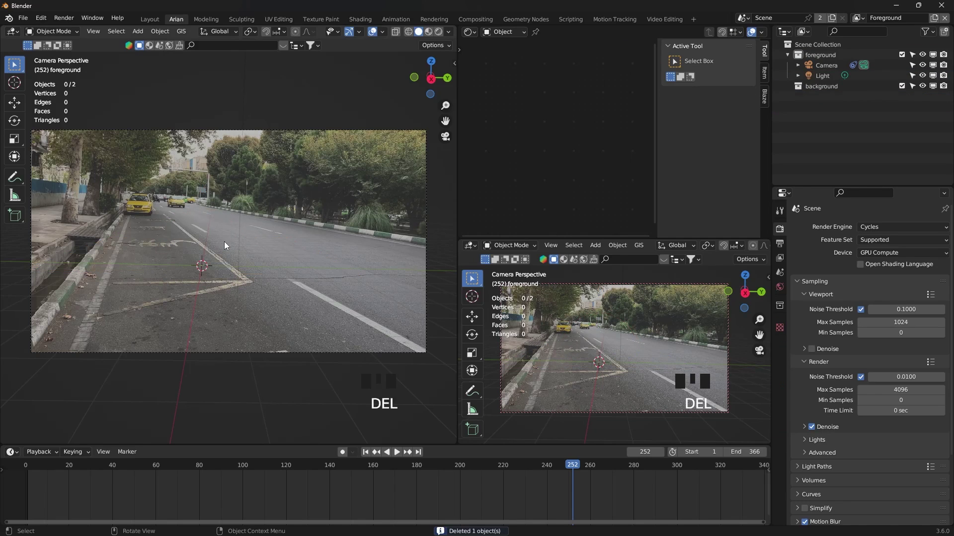
key("n")
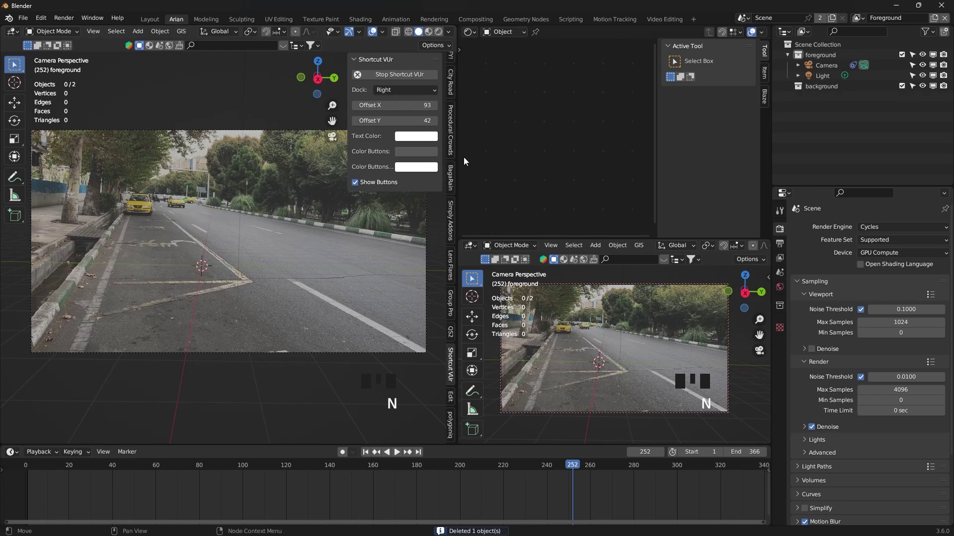
- Browse the Transportation add-on's car models to find the BMW Z4 in the Sport category
scroll("up", 3)
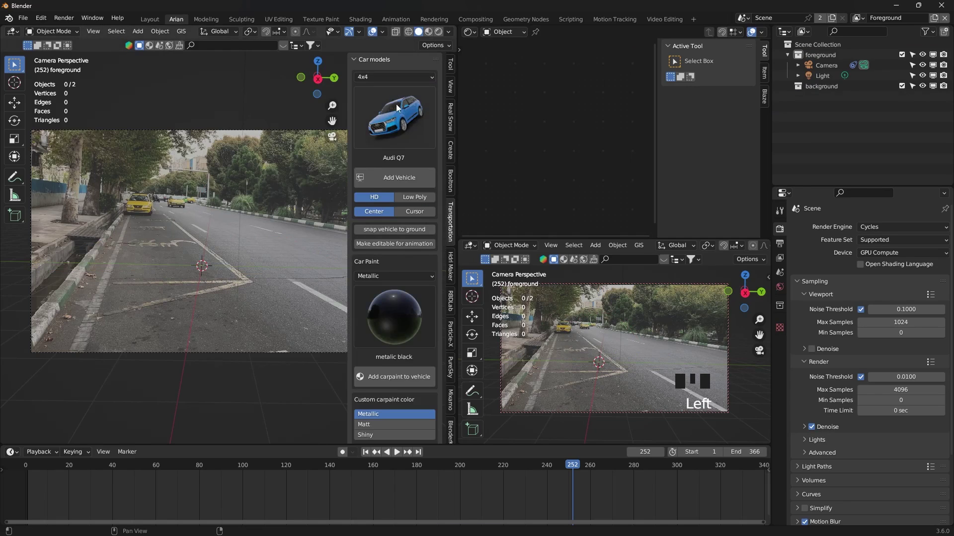
left_click_drag(400, 106, 596, 185)
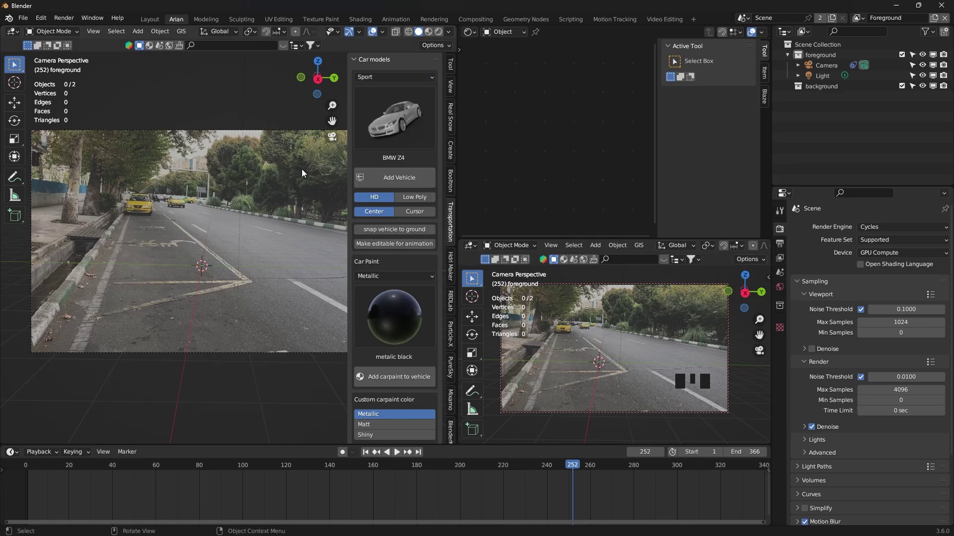
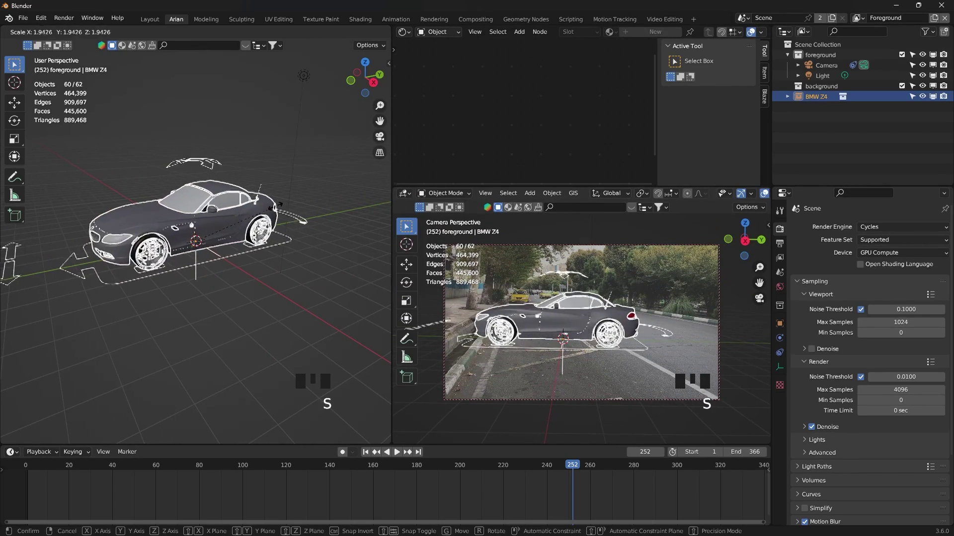
- Confirm the car's scale and switch the camera viewport to Rendered shading
left_click(275, 271)
key("z")
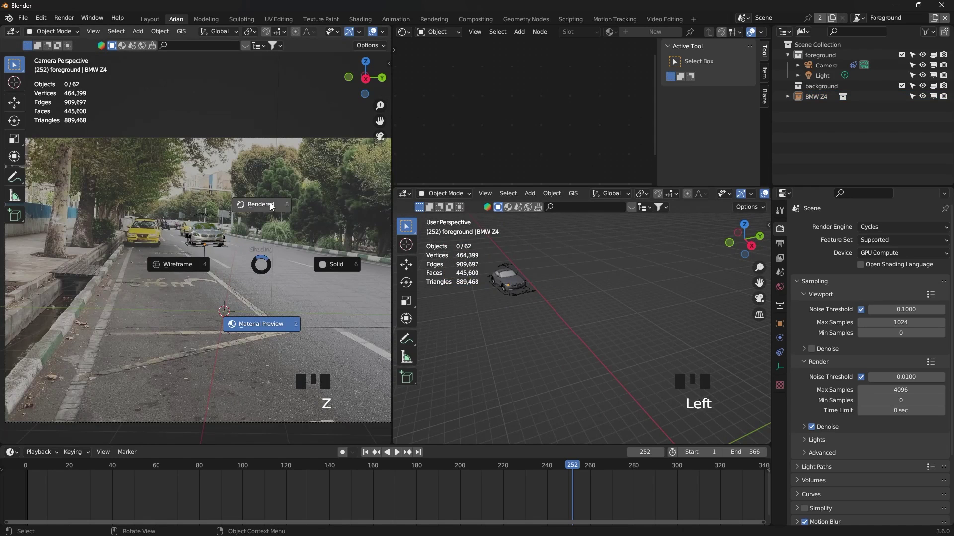
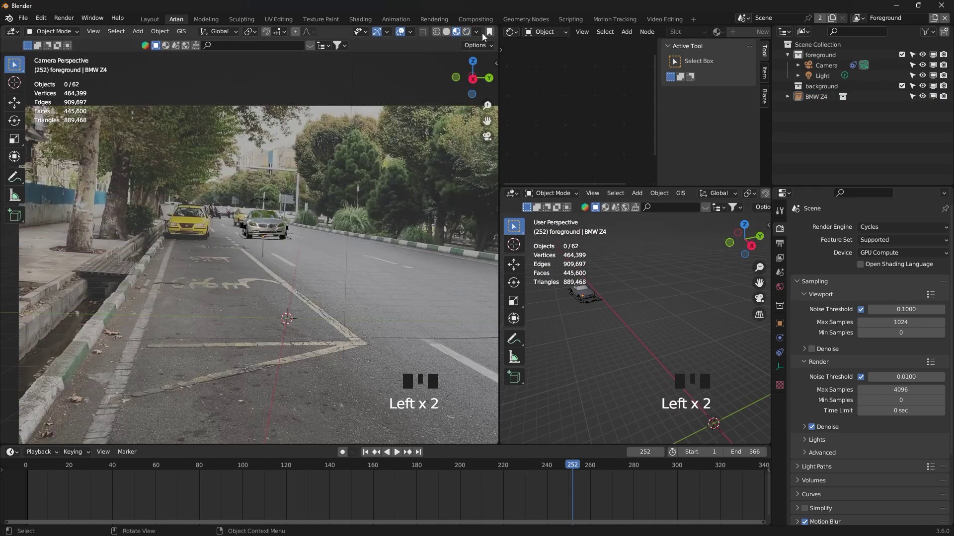
left_click(469, 35)
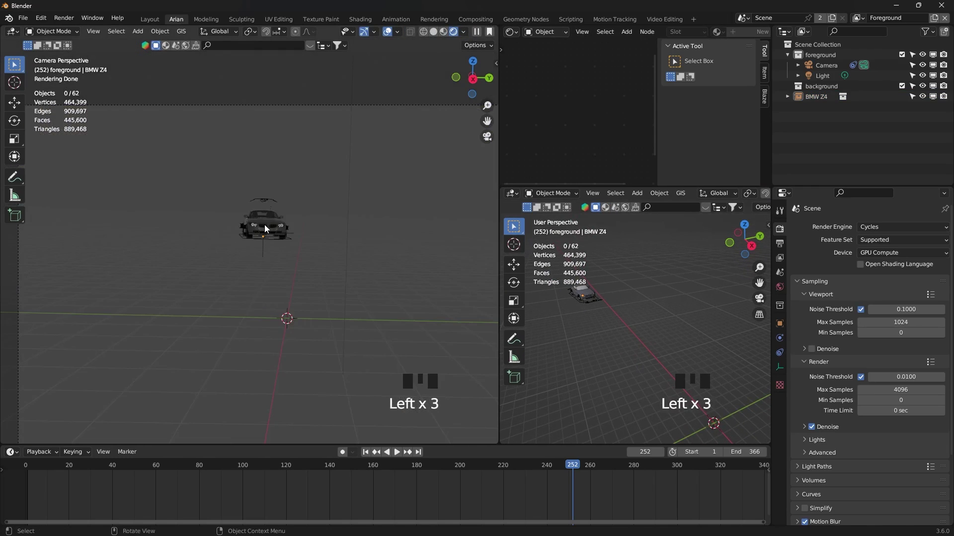
- Enable Film > Transparent (and transparent glass) so the street photo shows behind the rendered BMW Z4
scroll("down", 3)
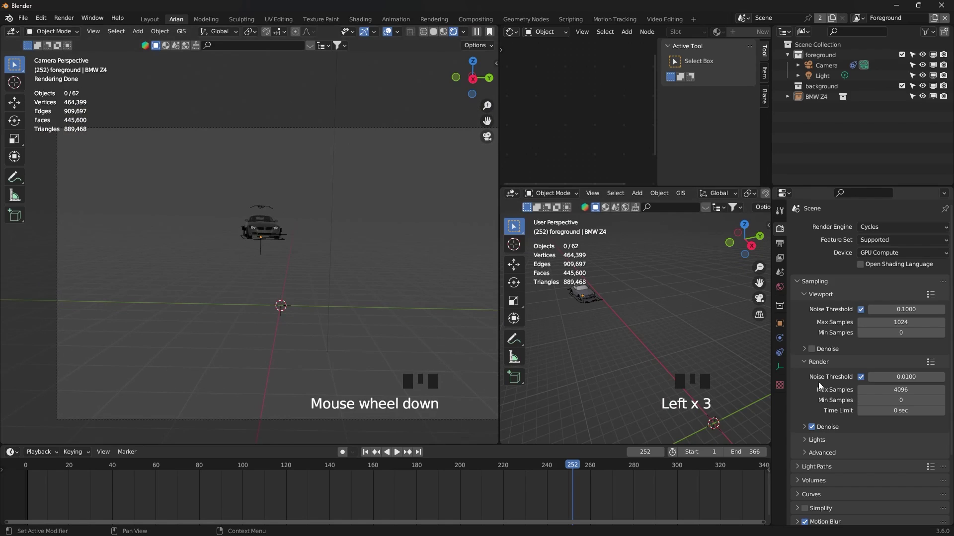
scroll("down", 3)
scroll("down", 3)
left_click(822, 451)
scroll("down", 3)
left_click(816, 467)
scroll("down", 3)
left_click(862, 442)
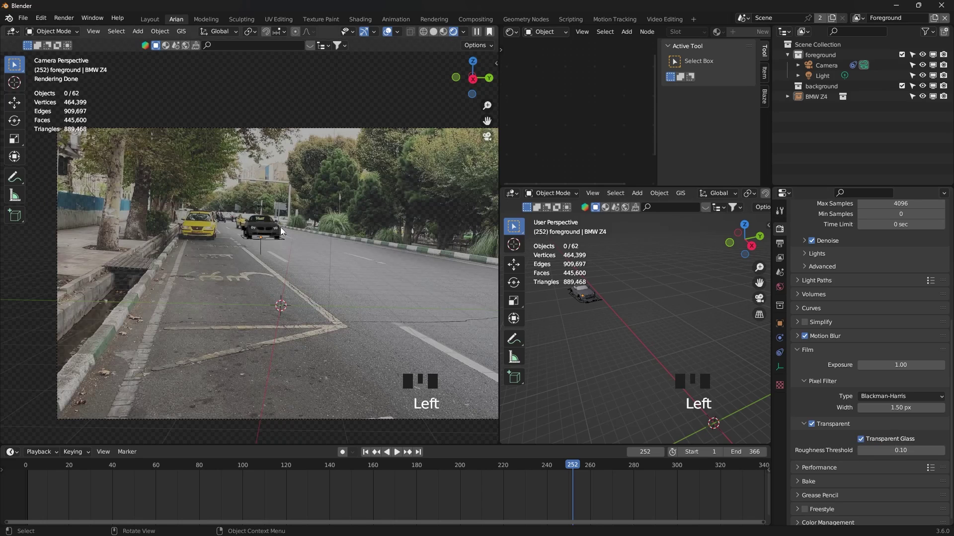
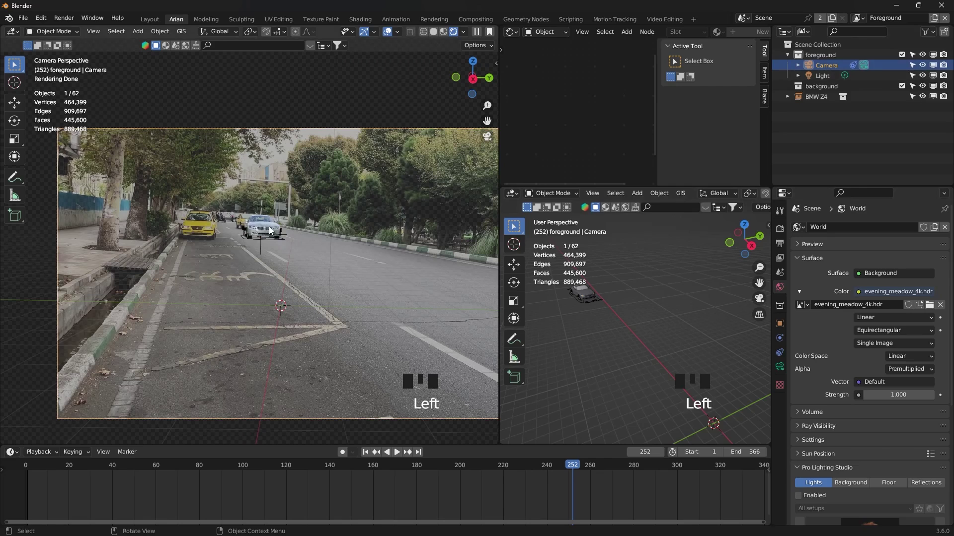
- Check the camera lens settings and lower the evening_meadow_4k.hdr world strength to 0.8
left_click(832, 70)
left_click(781, 373)
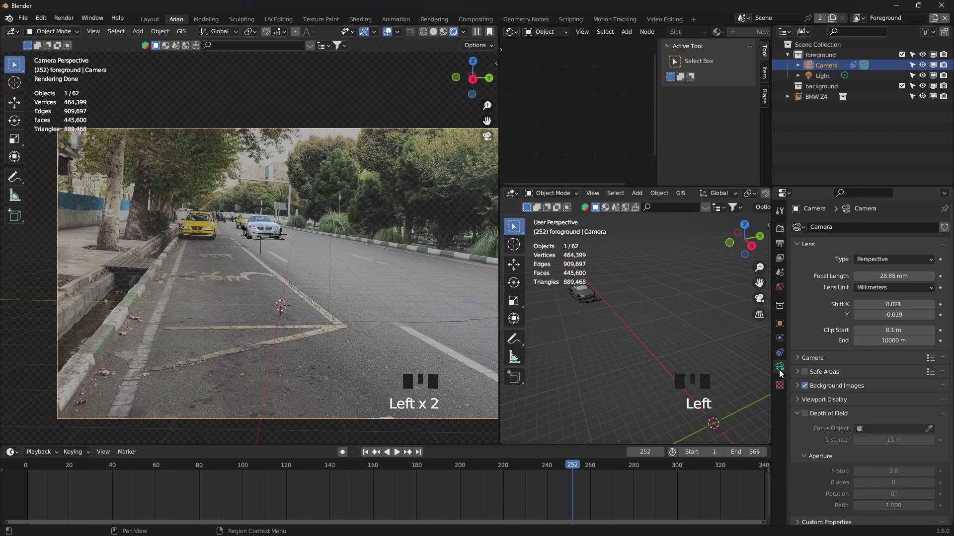
left_click_drag(798, 392, 837, 436)
scroll("down", 3)
left_click_drag(901, 435, 858, 280)
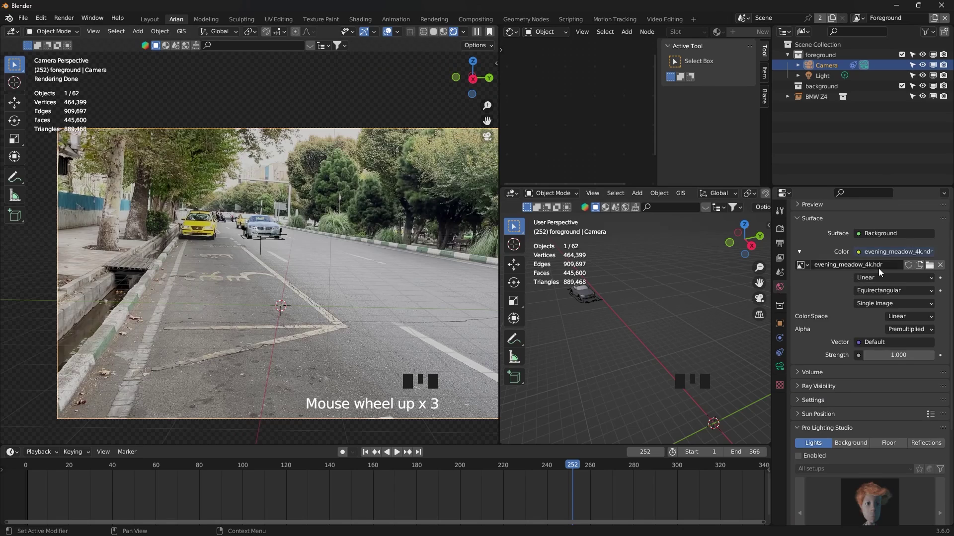
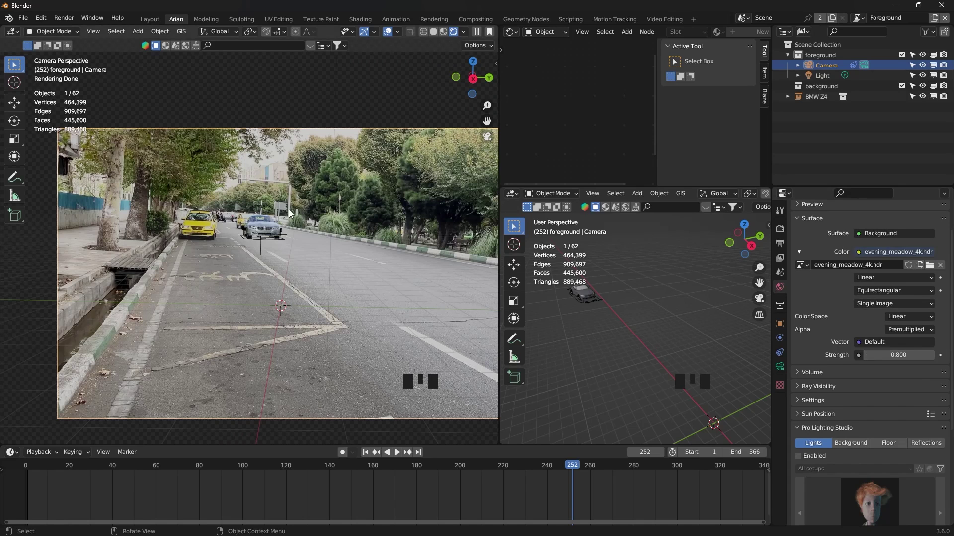
left_click(671, 312)
- Move the BMW Z4 forward along the road toward the camera
scroll("down", 3)
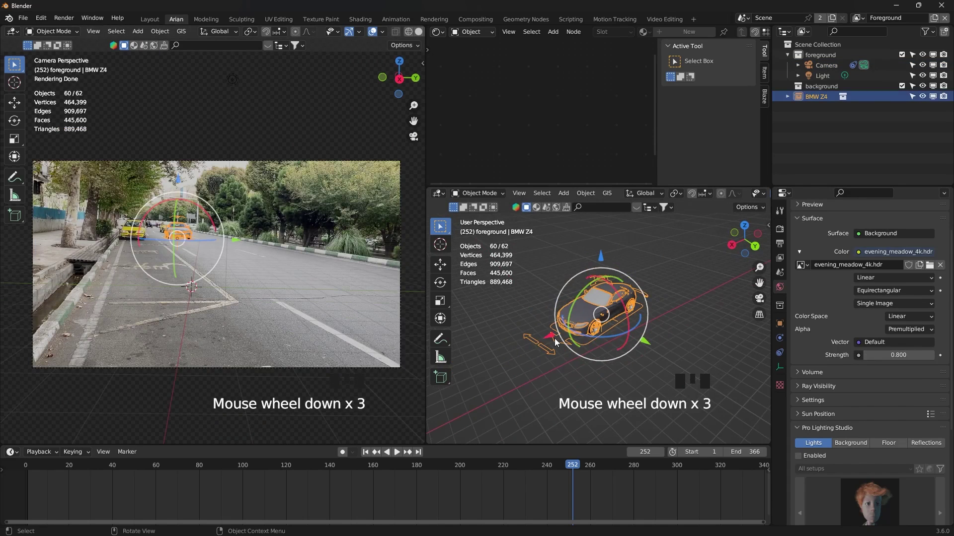
left_click(551, 342)
scroll("down", 3)
scroll("down", 3)
left_click_drag(595, 334, 587, 303)
left_click(587, 303)
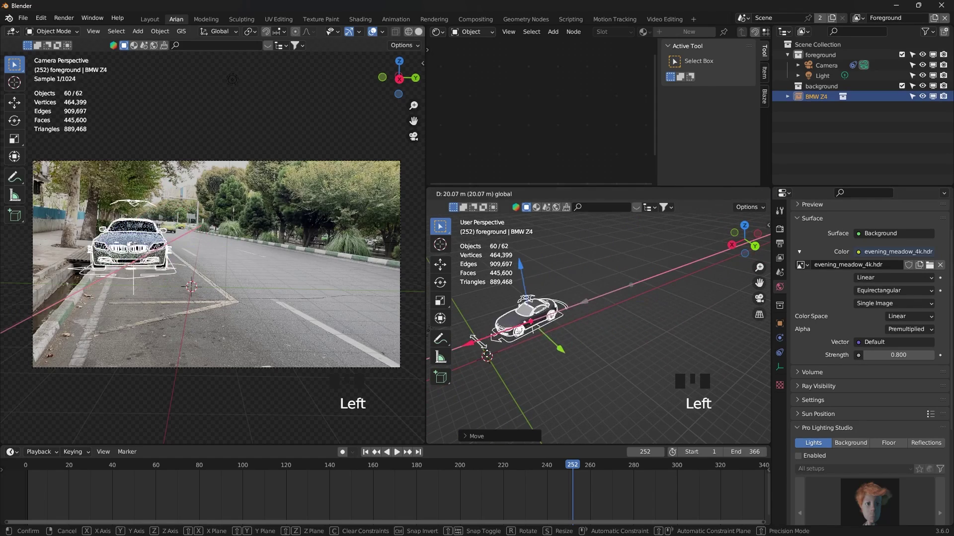
- Shift the car into the lane nearer the camera and clear the selection to check the result
left_click(566, 356)
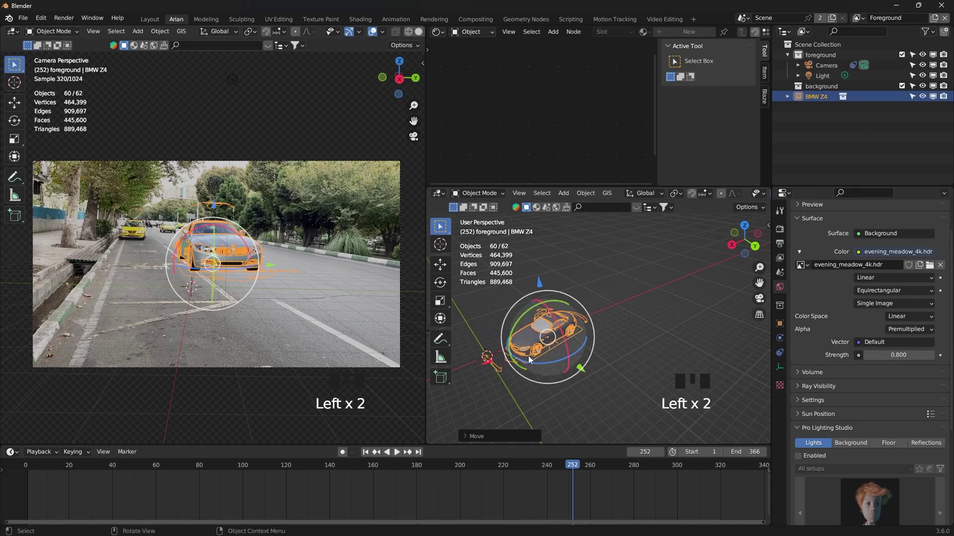
left_click_drag(494, 368, 288, 143)
left_click(288, 142)
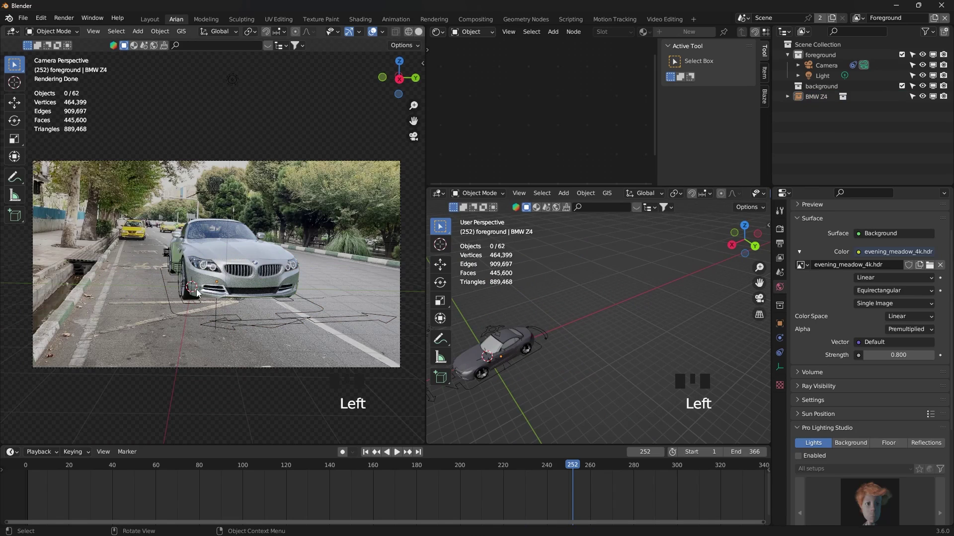
scroll("up", 3)
- Add a ground plane and stretch it far beneath the car along X and Y
key("shift+a")
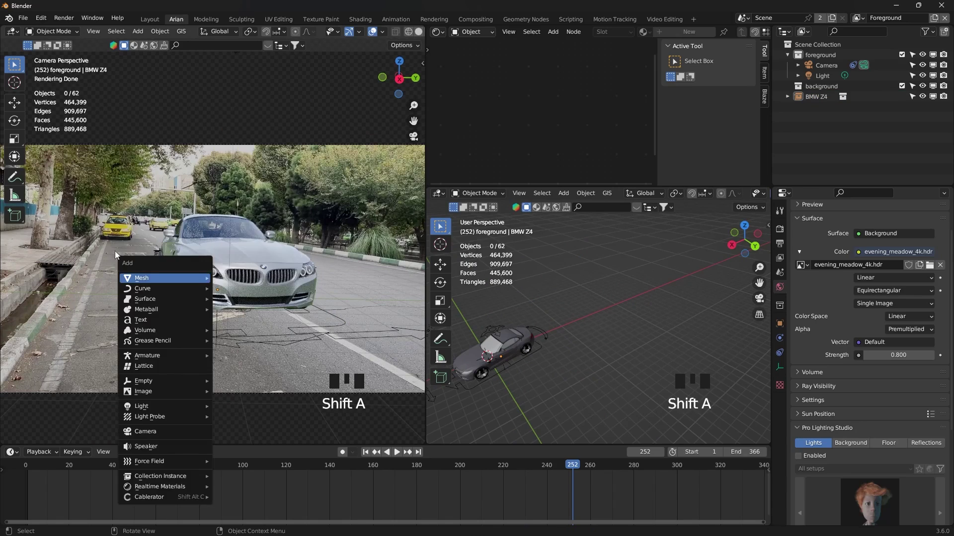
key("shift+a")
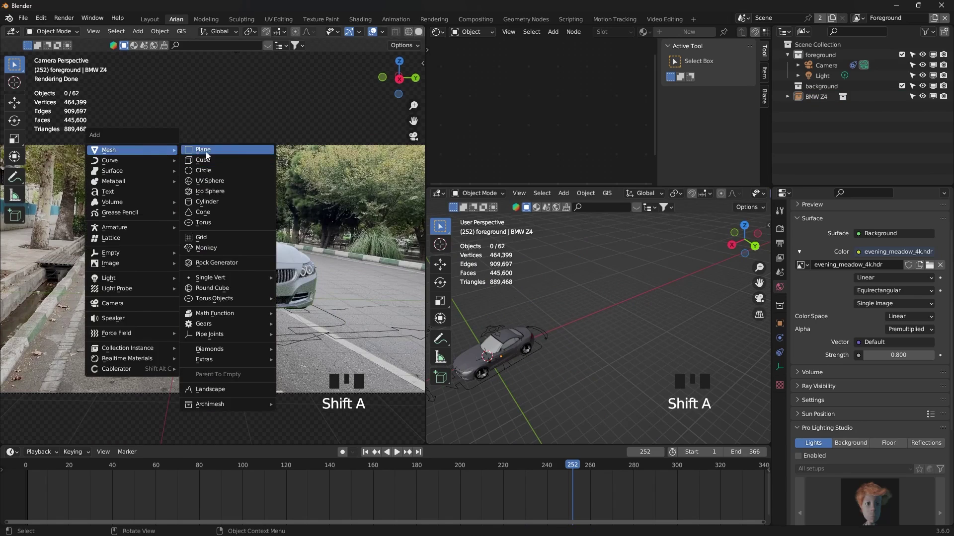
key("s")
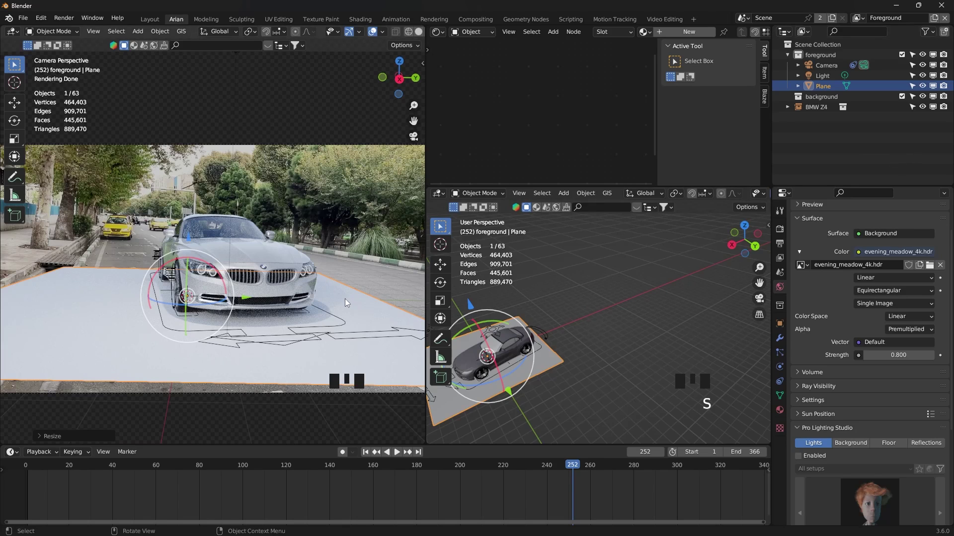
left_click_drag(667, 342, 626, 318)
key("s")
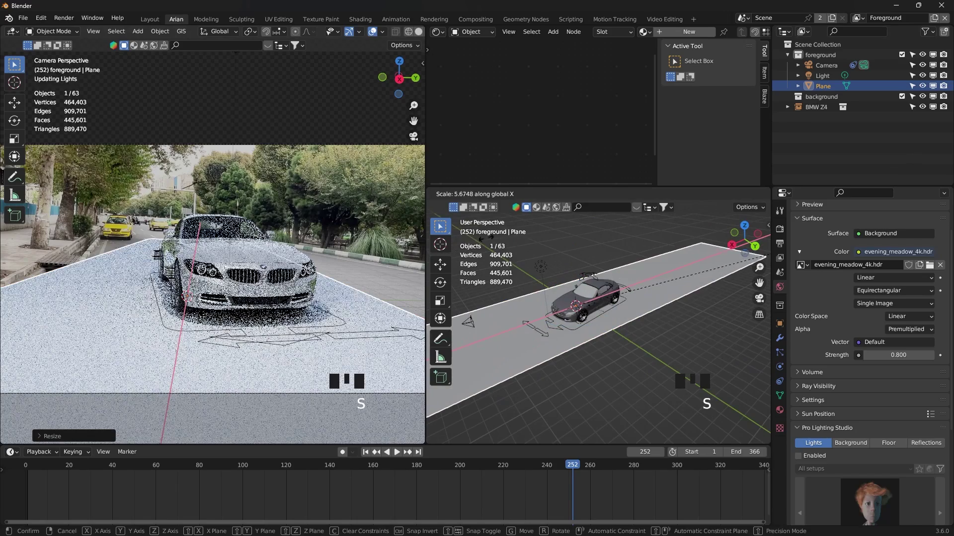
key("s")
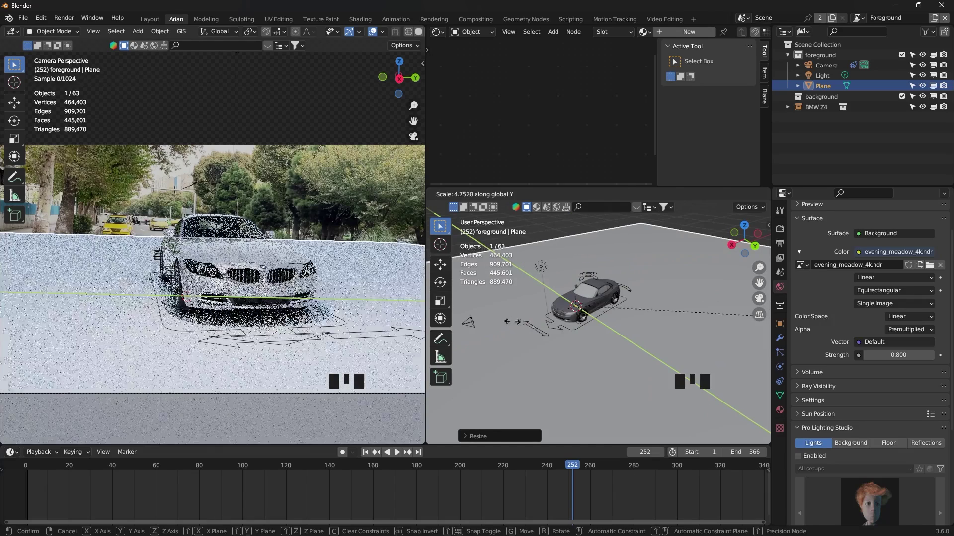
scroll("down", 3)
left_click(540, 341)
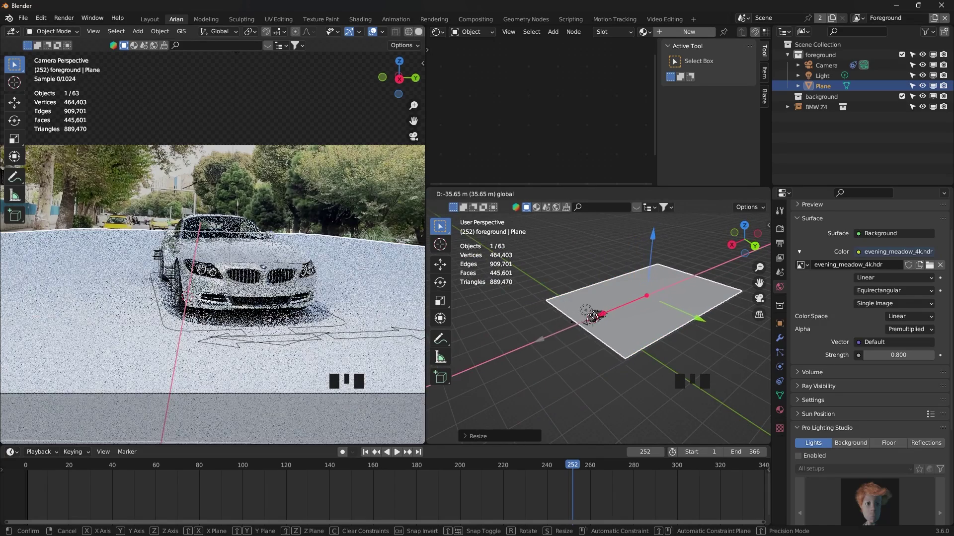
- Make the plane a Shadow Catcher under Object Properties > Visibility so the street shows through
scroll("down", 3)
scroll("down", 3)
left_click_drag(784, 328, 824, 338)
scroll("down", 3)
left_click_drag(826, 478, 851, 456)
scroll("down", 3)
left_click(861, 451)
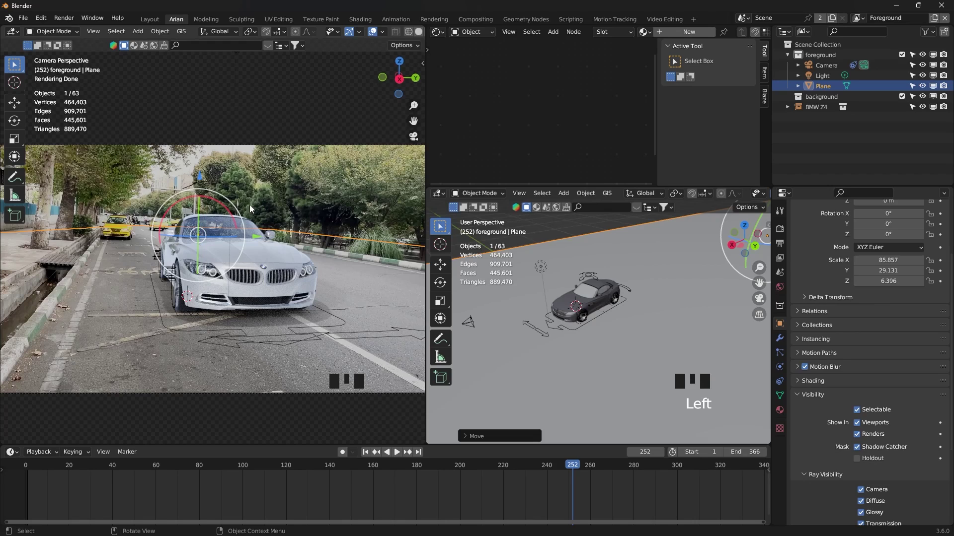
left_click(539, 117)
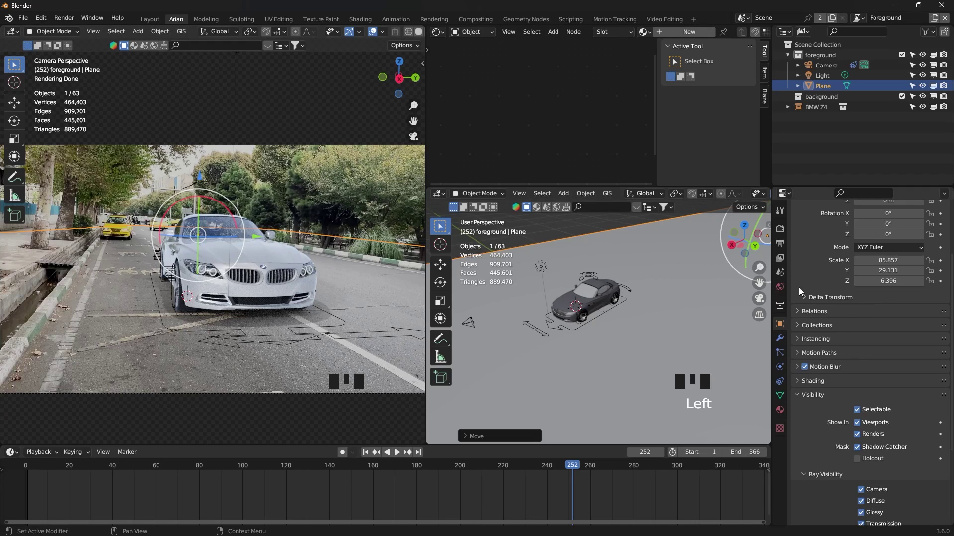
- Show the world's shading nodes and bring the Mapping node's rotation values into view
left_click(781, 290)
scroll("up", 3)
left_click_drag(470, 37, 505, 99)
scroll("down", 3)
left_click_drag(506, 96, 549, 104)
scroll("up", 3)
left_click_drag(543, 97, 541, 78)
left_click_drag(541, 79, 526, 81)
- Set the environment Mapping rotation to 30° on X and Y, undoing a stray edit along the way
key("ctrl+t")
middle_click(526, 81)
key("ctrl+z")
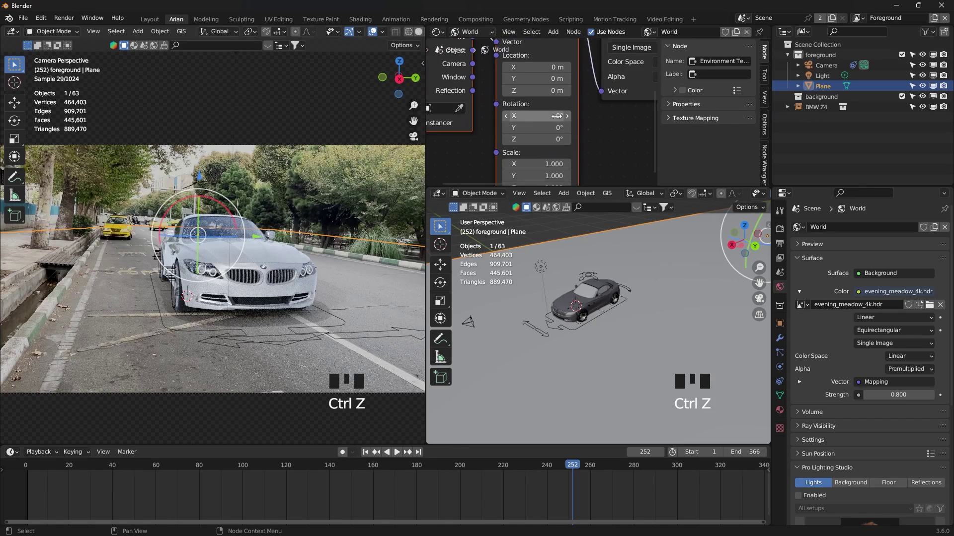
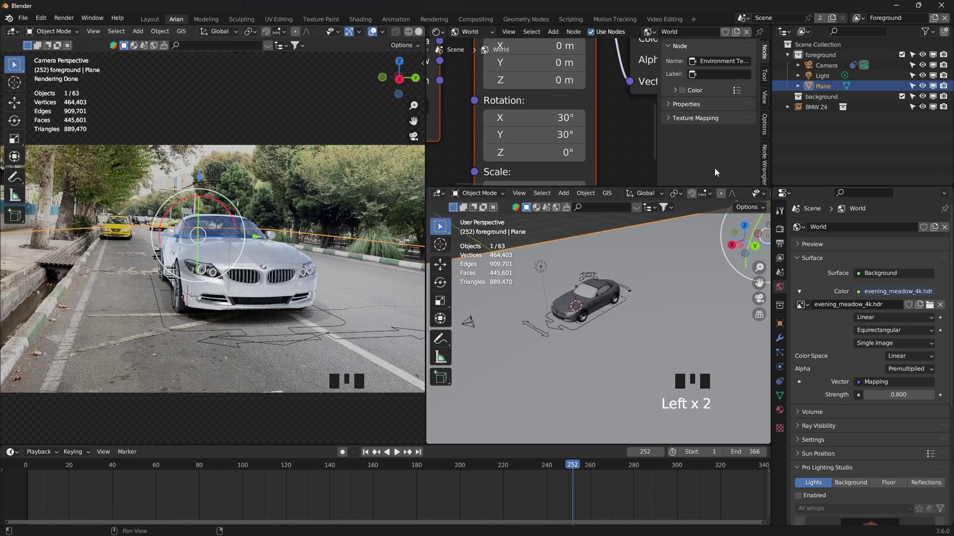
left_click(355, 273)
- Make the BMW Z4 editable for animation and select its Car Rig.001
key("n")
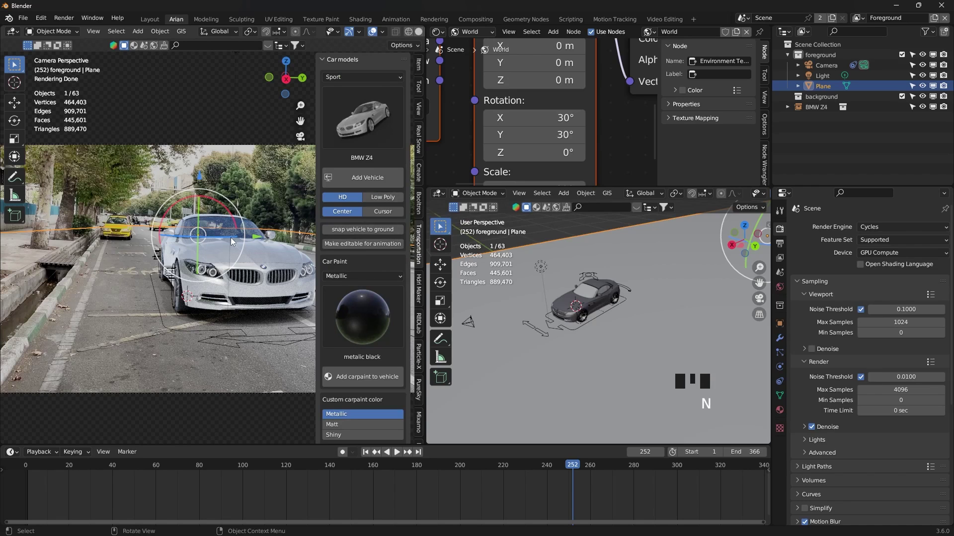
left_click(221, 235)
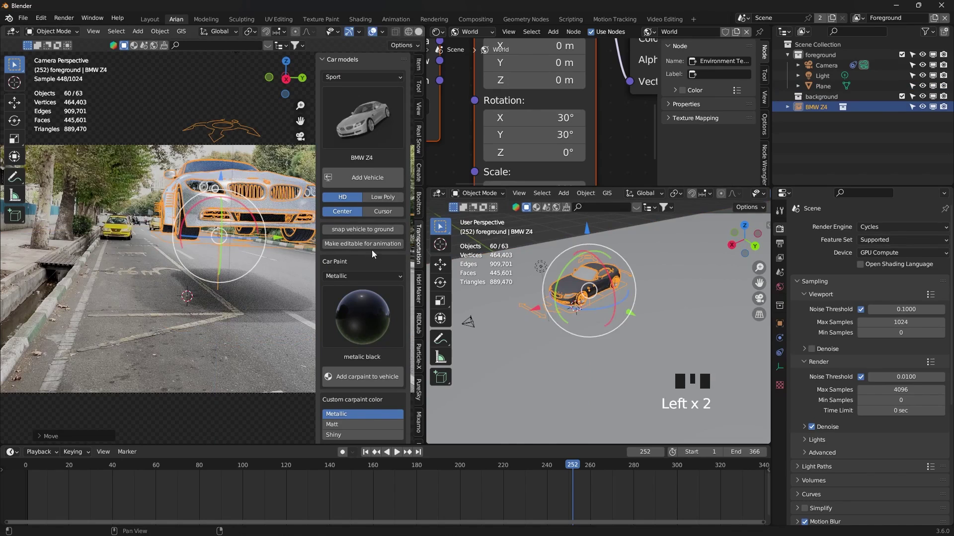
left_click_drag(376, 235, 227, 302)
key("n")
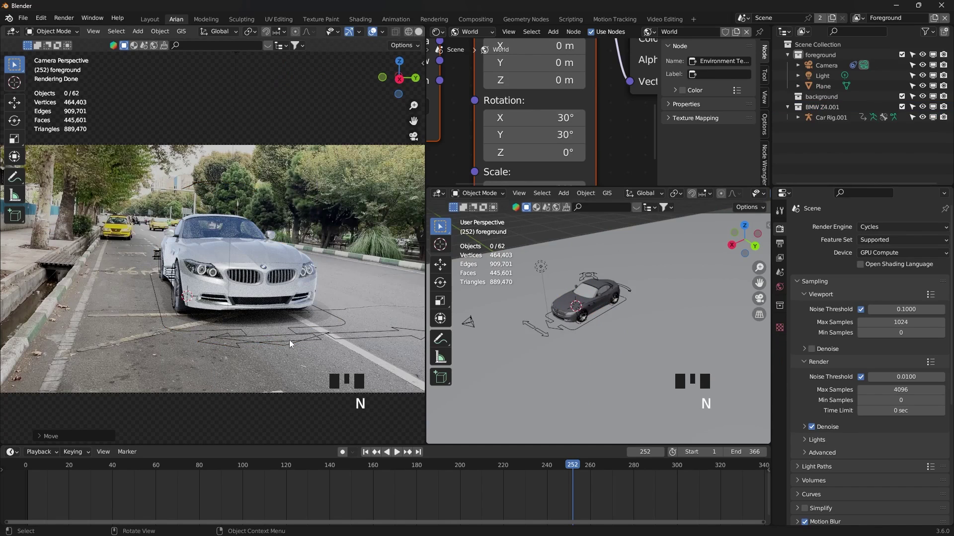
left_click(271, 335)
left_click(272, 337)
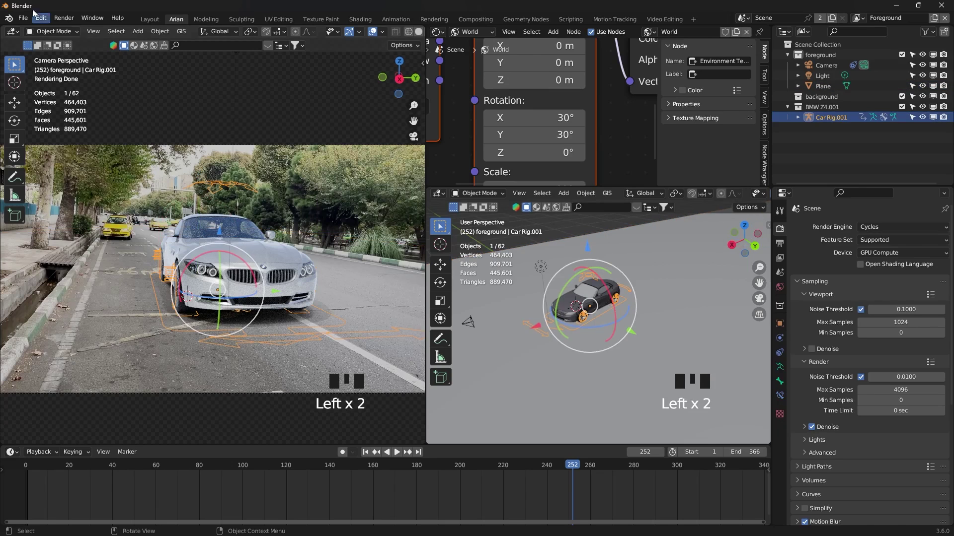
- Test the steering control, then move the car far up the street and set the timeline to frame 0
left_click_drag(60, 33, 234, 228)
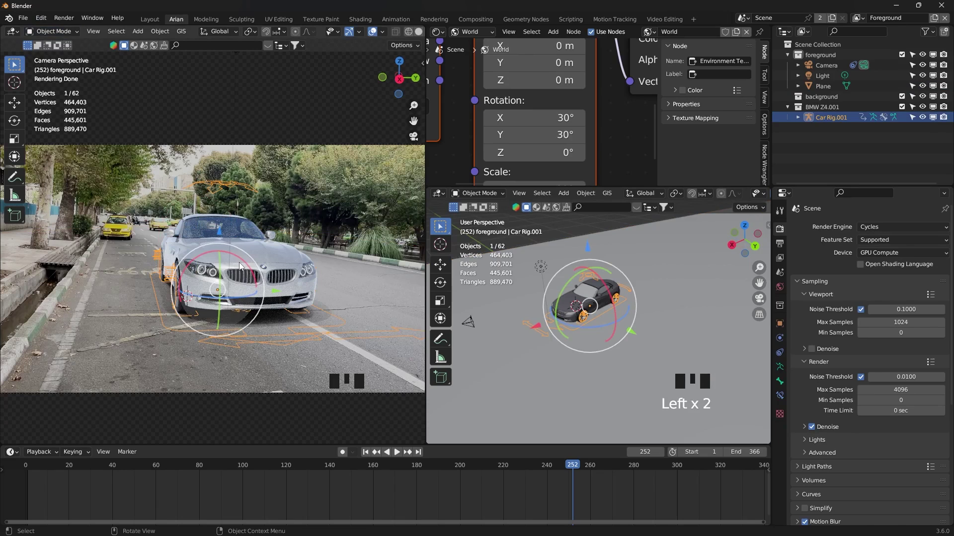
left_click_drag(385, 340, 405, 322)
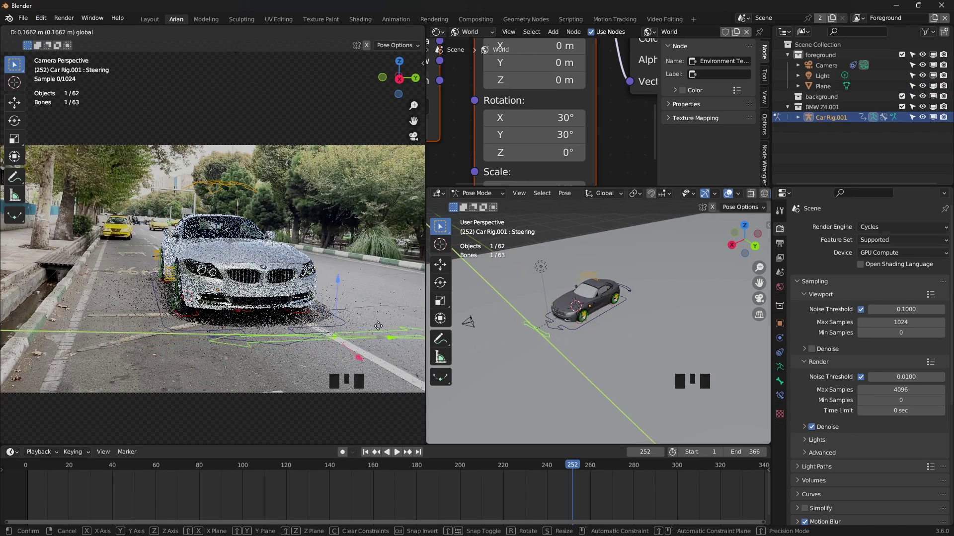
left_click_drag(372, 280, 620, 316)
left_click(620, 316)
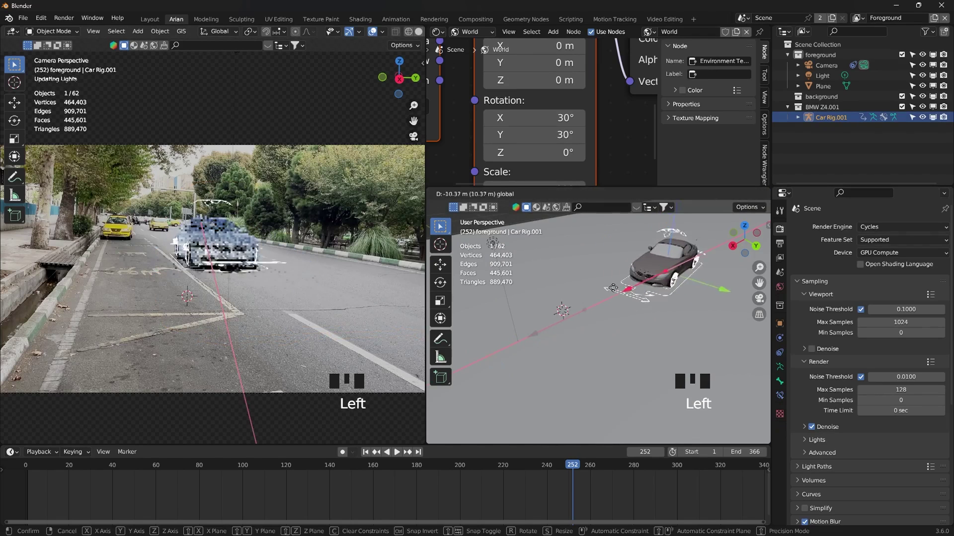
left_click_drag(202, 471, 659, 289)
left_click_drag(659, 289, 662, 341)
- In Pose Mode select the Root bone, place the car up the road and turn on auto-keying
left_click(662, 340)
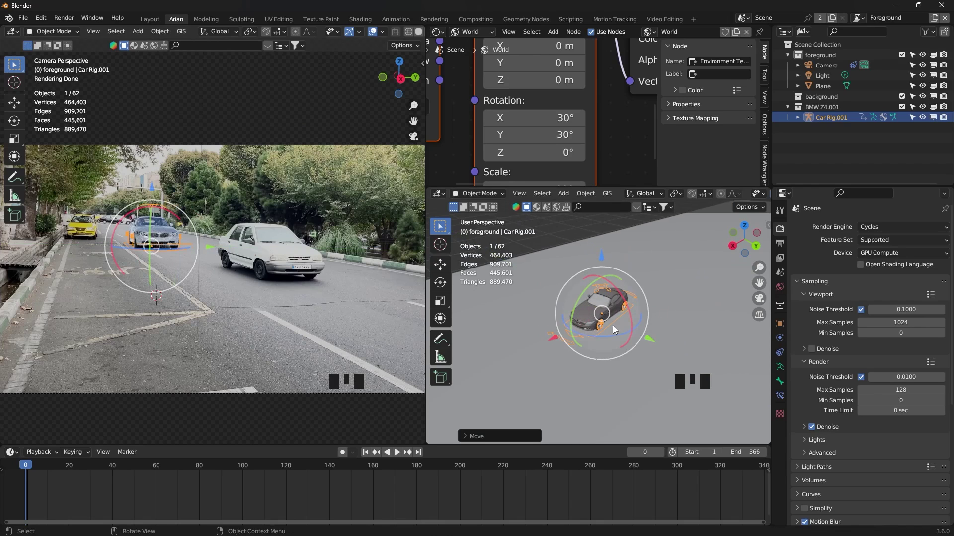
left_click(556, 344)
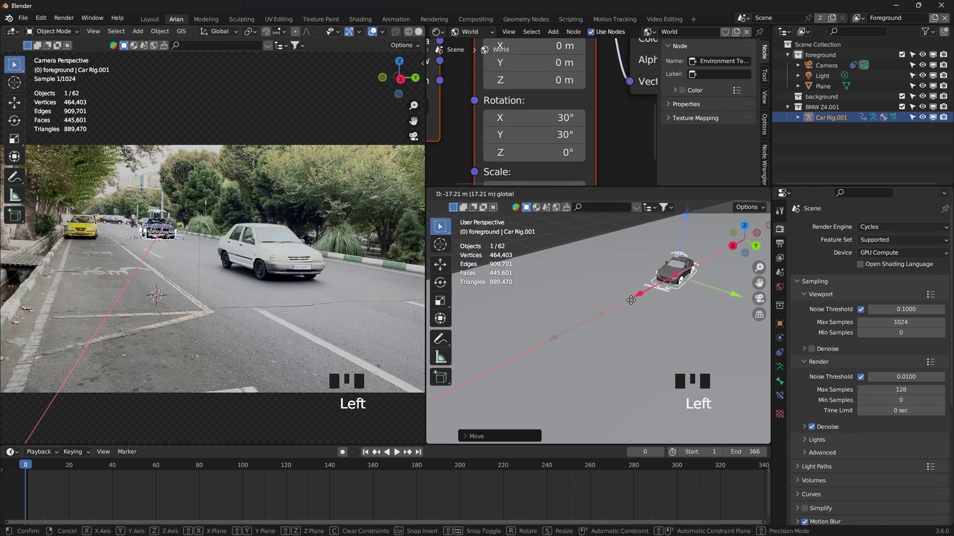
left_click_drag(737, 295, 719, 288)
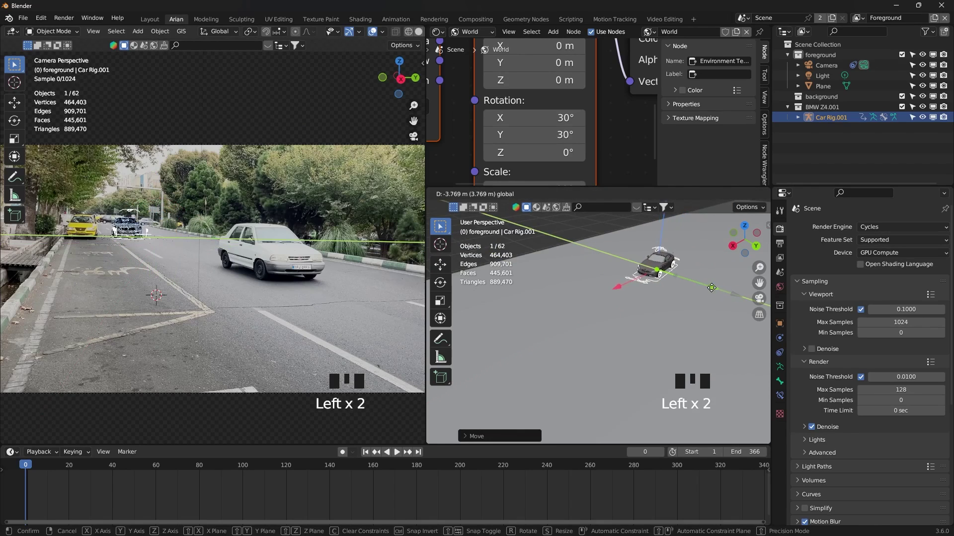
key("Delete")
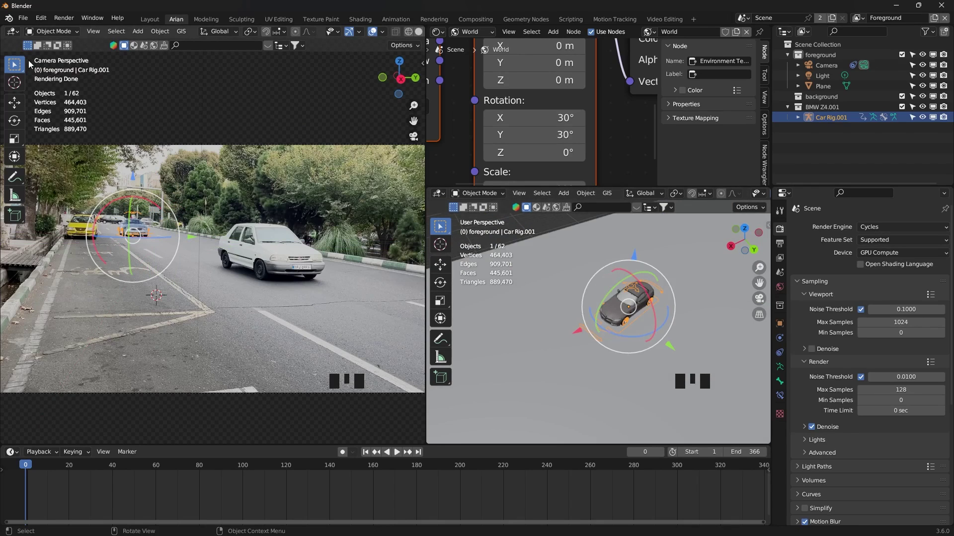
left_click_drag(45, 36, 637, 326)
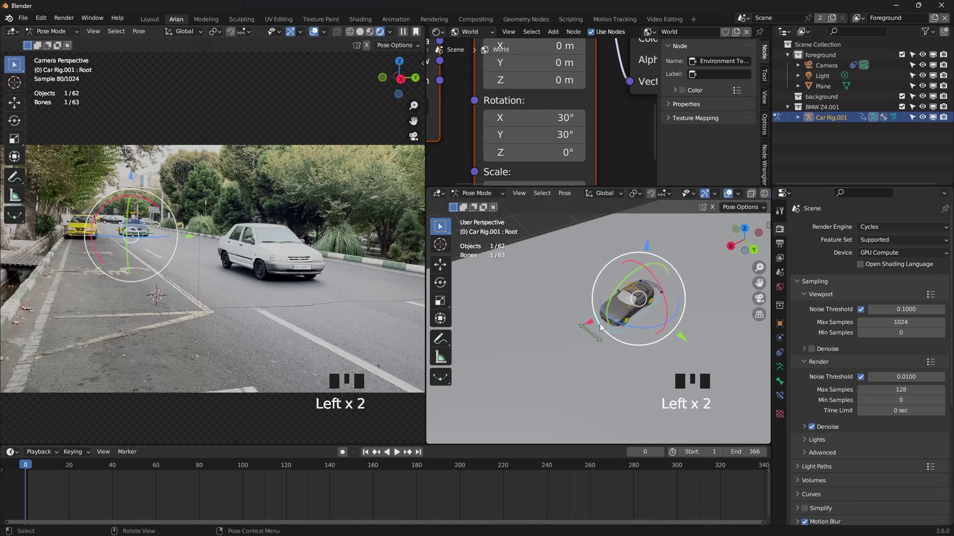
left_click(344, 457)
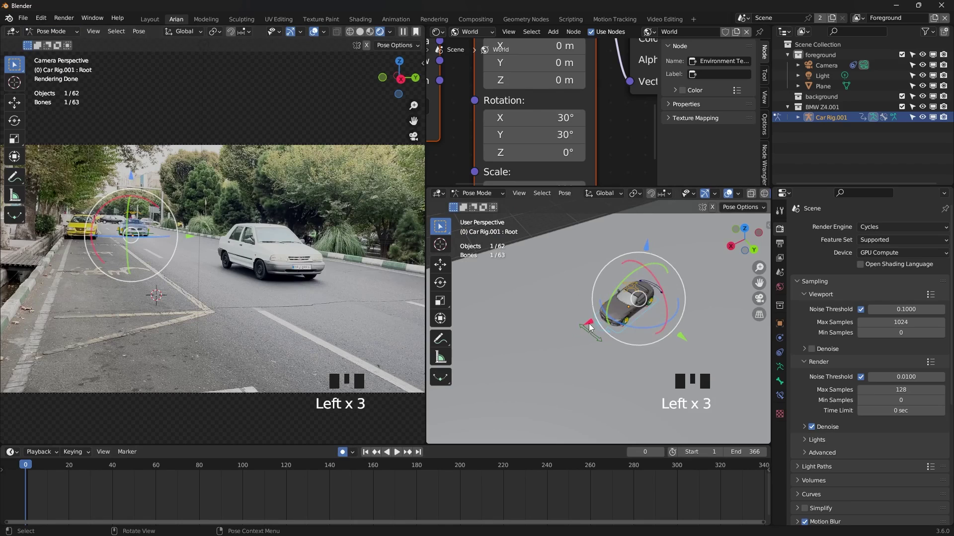
- Scrub to frame 100 and drive the car closer to the camera, keying frames 0 and 100
left_click_drag(592, 327, 469, 445)
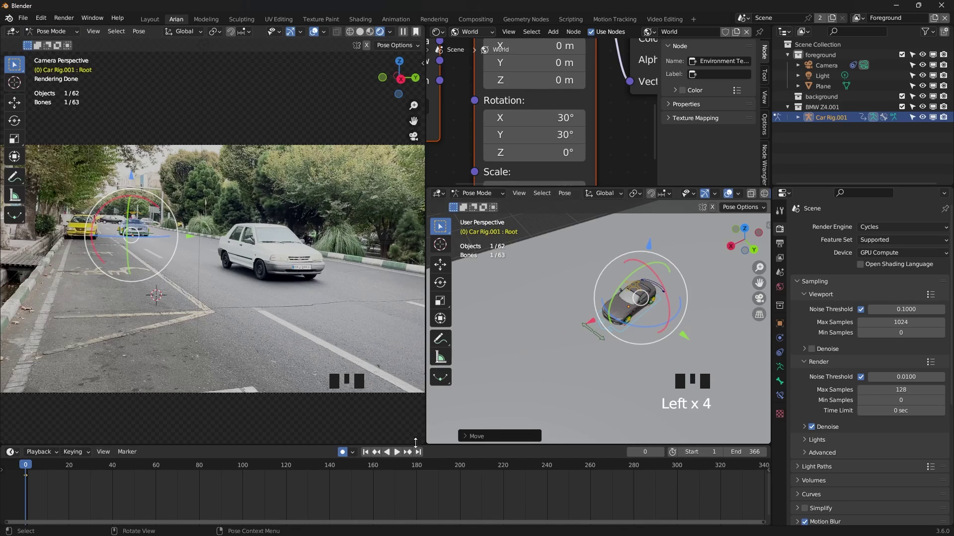
left_click_drag(79, 468, 588, 329)
left_click_drag(548, 406, 560, 406)
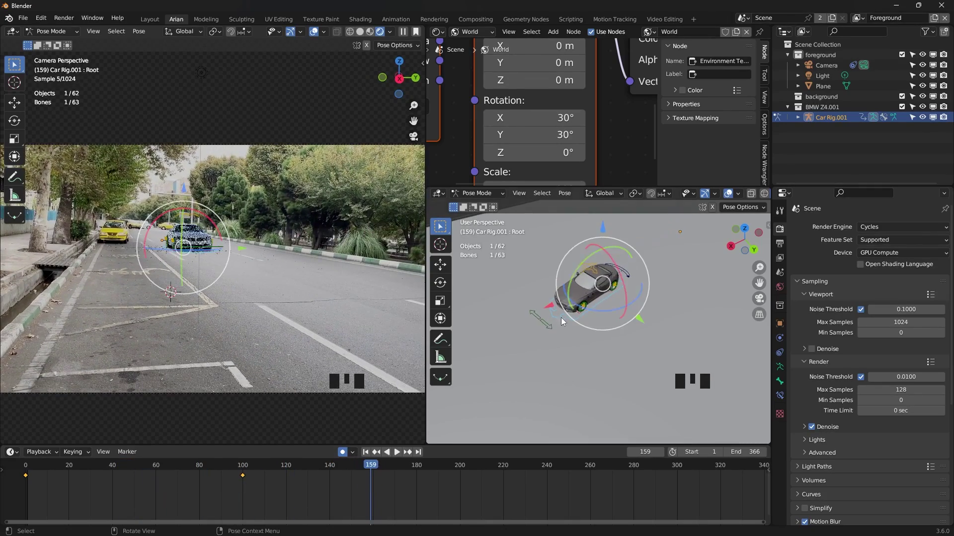
- Bring the car nearer the camera and shift the middle keyframe to about frame 80
left_click_drag(551, 310, 617, 325)
left_click_drag(618, 324, 661, 344)
left_click(661, 344)
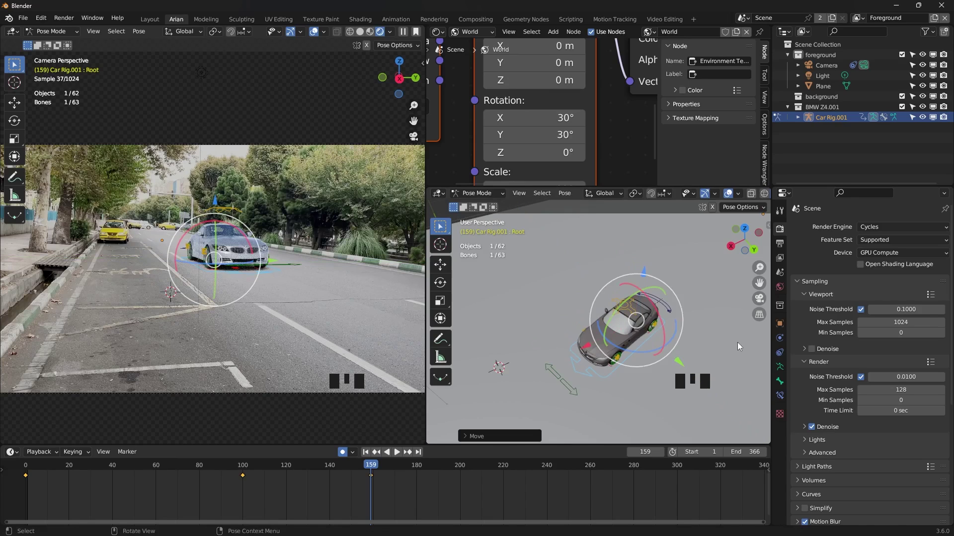
left_click(403, 491)
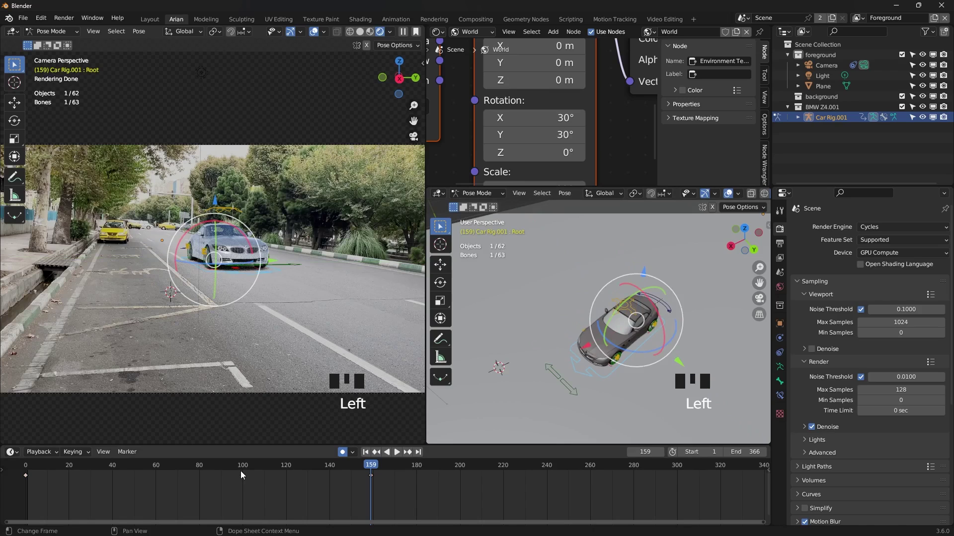
left_click(243, 479)
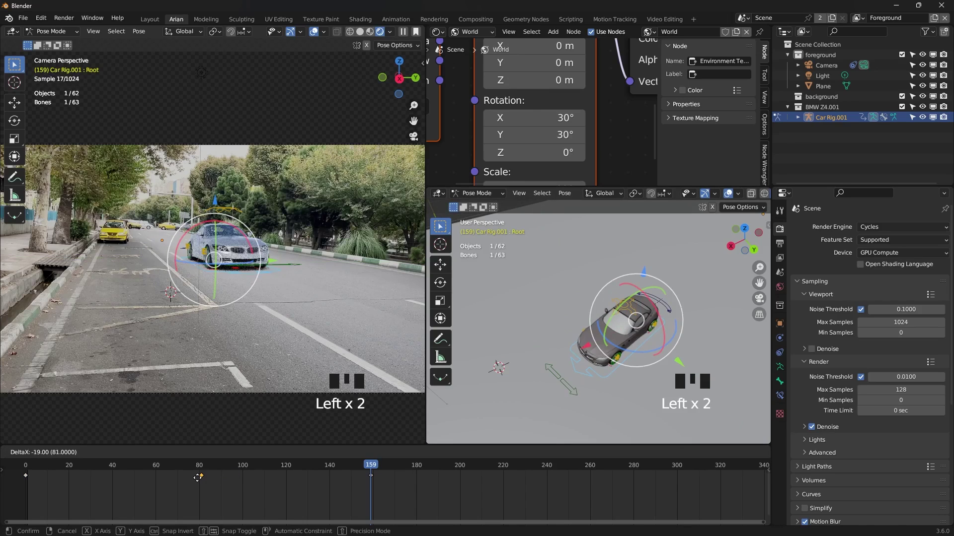
left_click(259, 487)
- Add a key at frame 140 moving the root closer, play the drive back and rewind
left_click(375, 478)
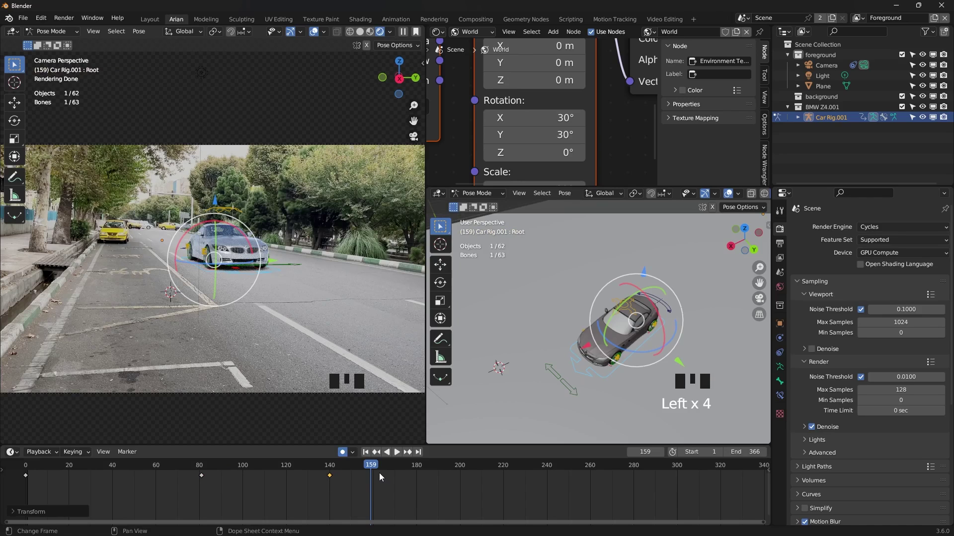
left_click_drag(376, 454, 596, 342)
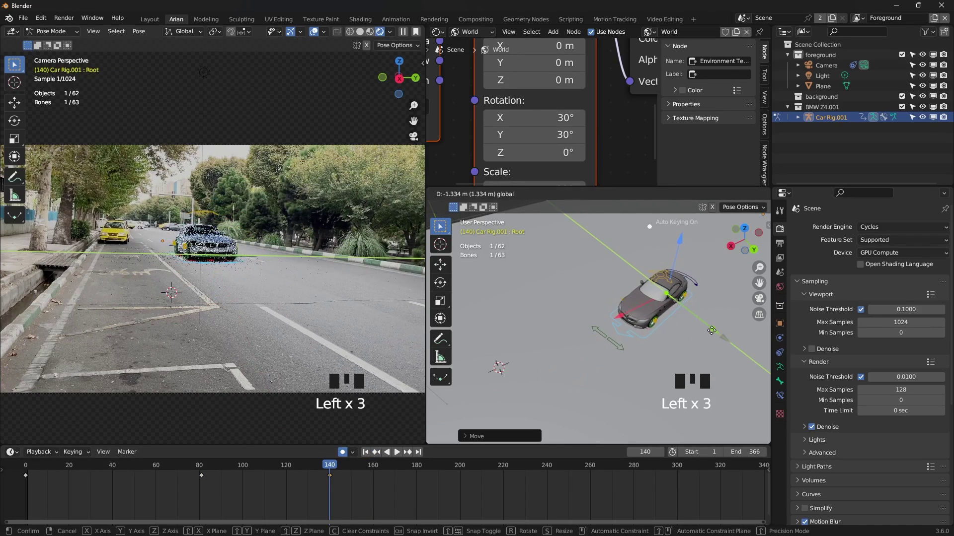
left_click(715, 327)
left_click(629, 323)
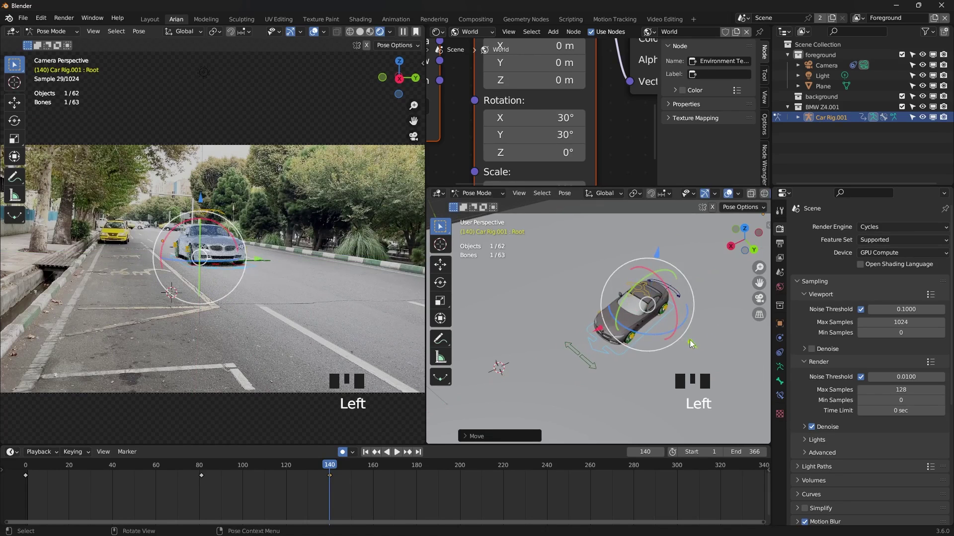
left_click(697, 343)
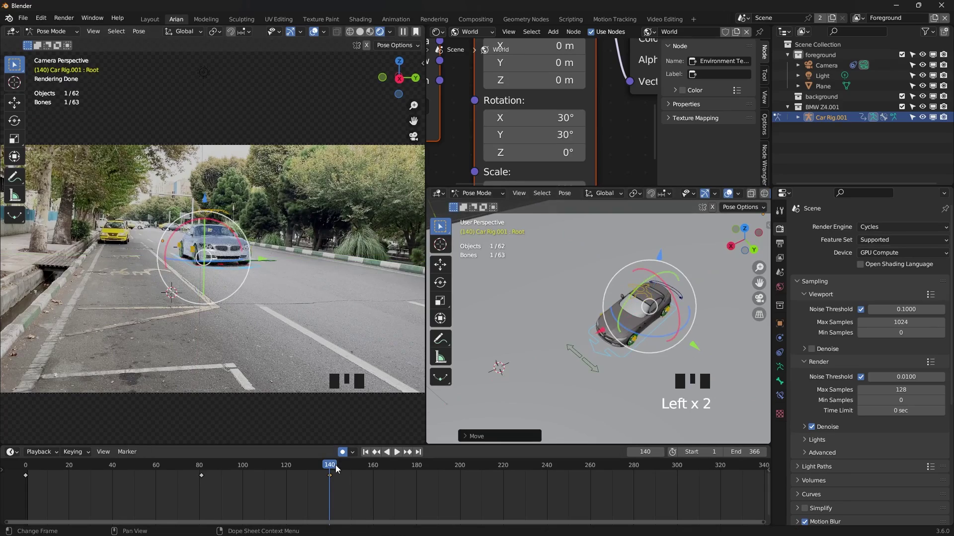
left_click_drag(323, 472, 325, 375)
- Retime the car's final drive keyframe from frame 140 to frame 121 and review the playback
key("space")
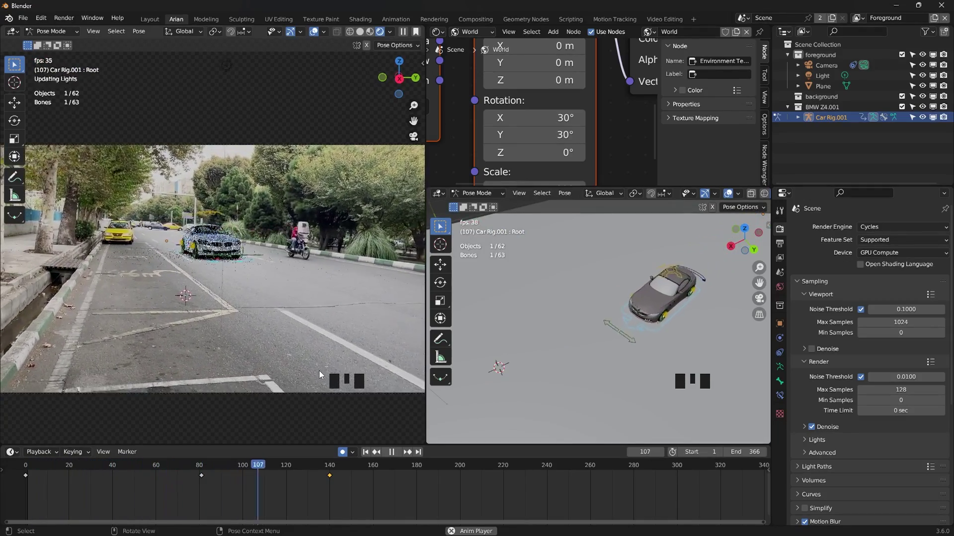
key("space")
left_click(345, 489)
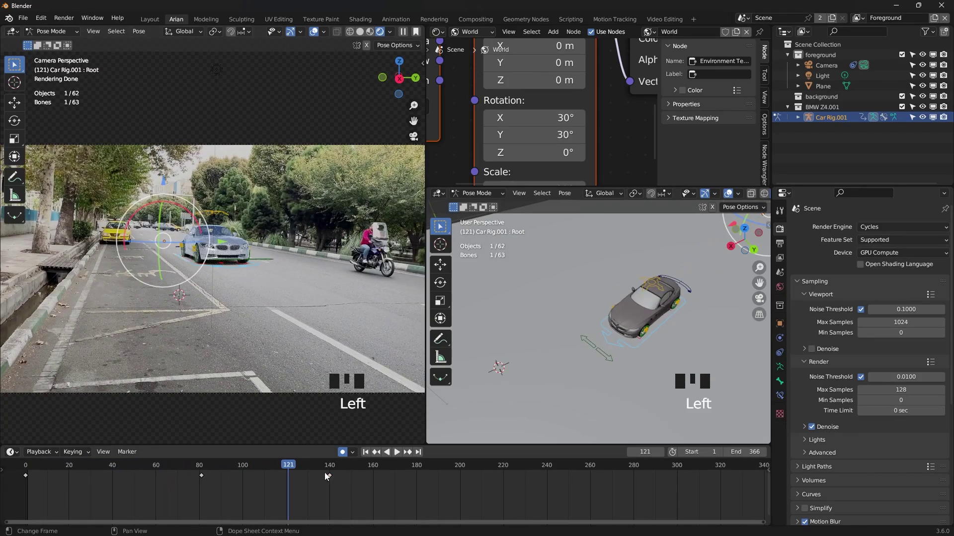
left_click(332, 479)
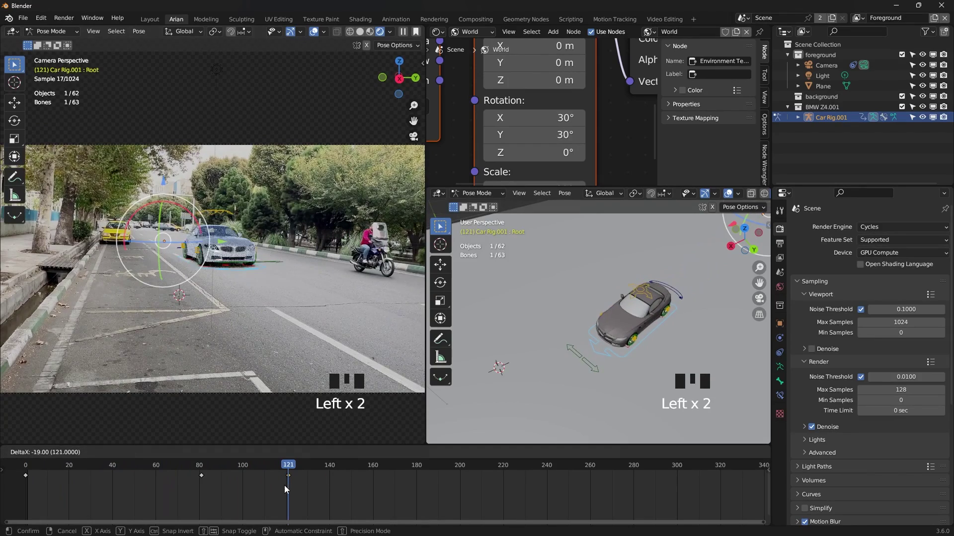
left_click_drag(286, 466, 223, 343)
key("space")
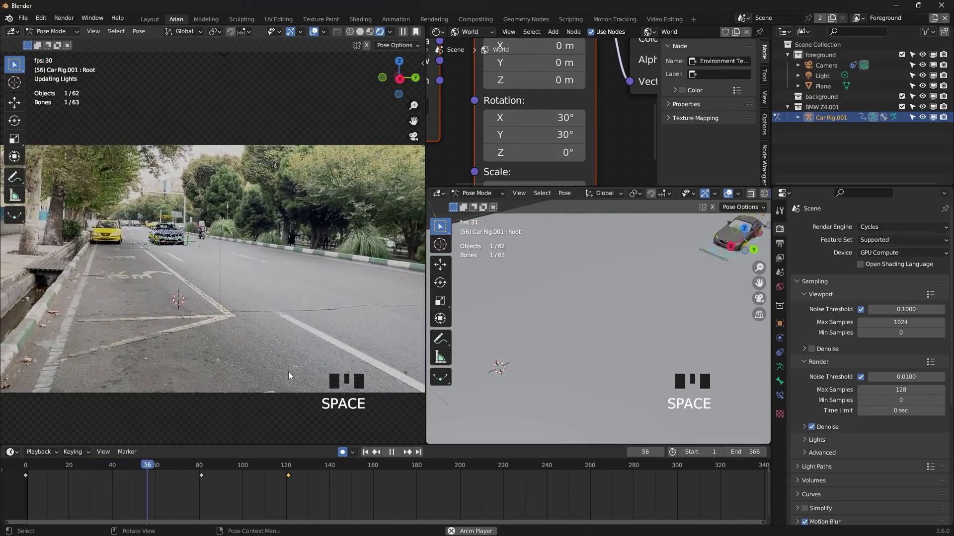
key("space")
- At frame 160 move the Root bone so the car ends much closer to the camera, lined up in its lane
left_click_drag(306, 466, 705, 347)
left_click_drag(694, 349, 569, 312)
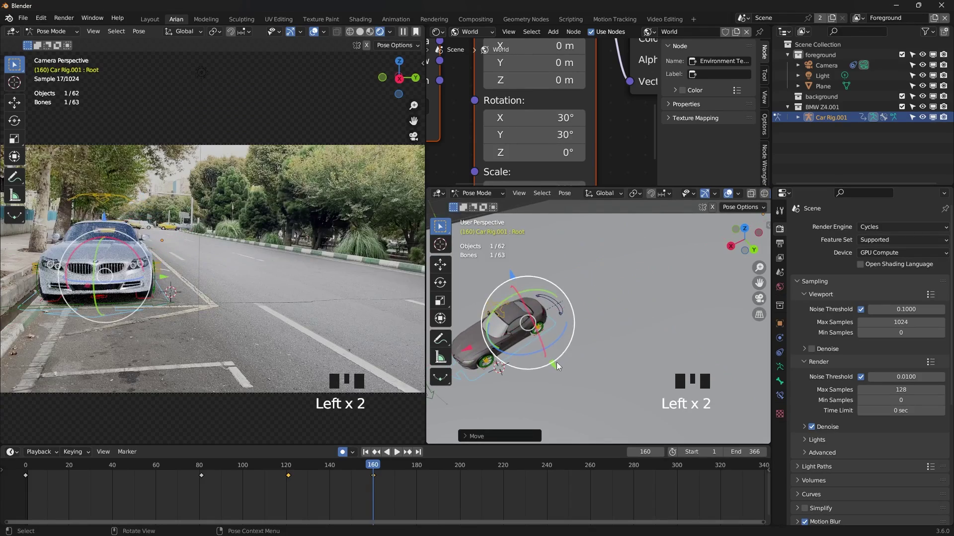
left_click(557, 370)
left_click_drag(615, 353, 599, 310)
left_click_drag(598, 310, 588, 303)
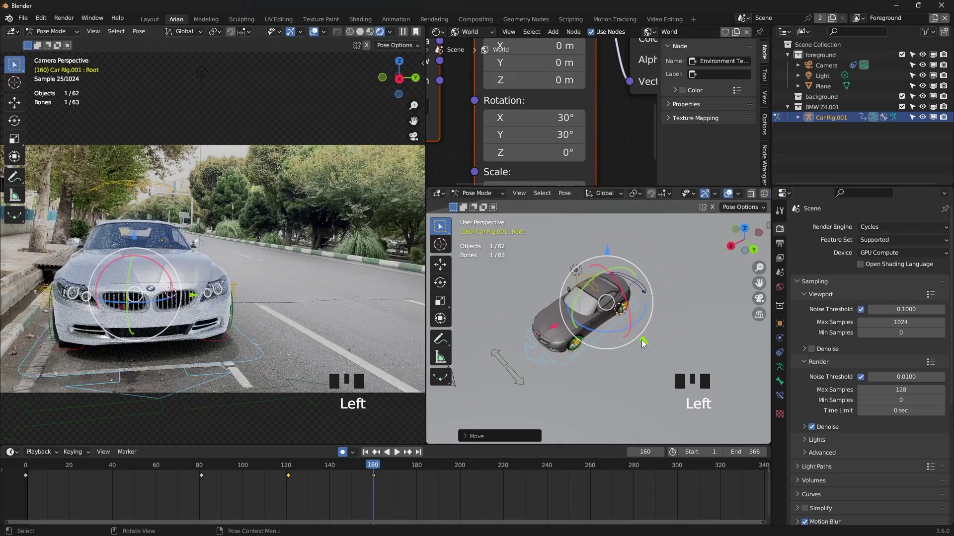
left_click_drag(644, 344, 633, 333)
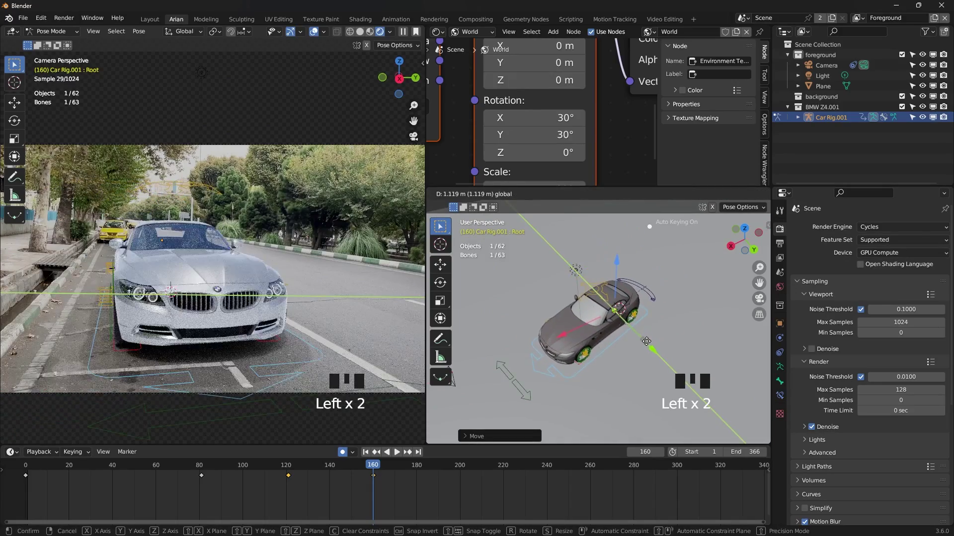
left_click_drag(561, 338, 640, 352)
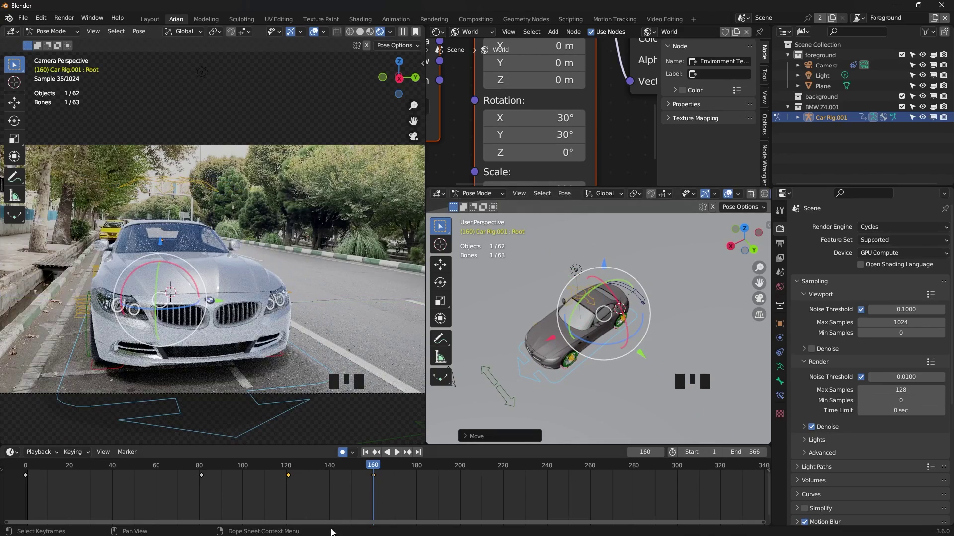
- Move that last drive keyframe from frame 160 to frame 200 so the approach plays slower, and review it
left_click(396, 489)
left_click_drag(376, 469, 313, 477)
key("space")
key("space")
left_click(403, 487)
left_click(346, 470)
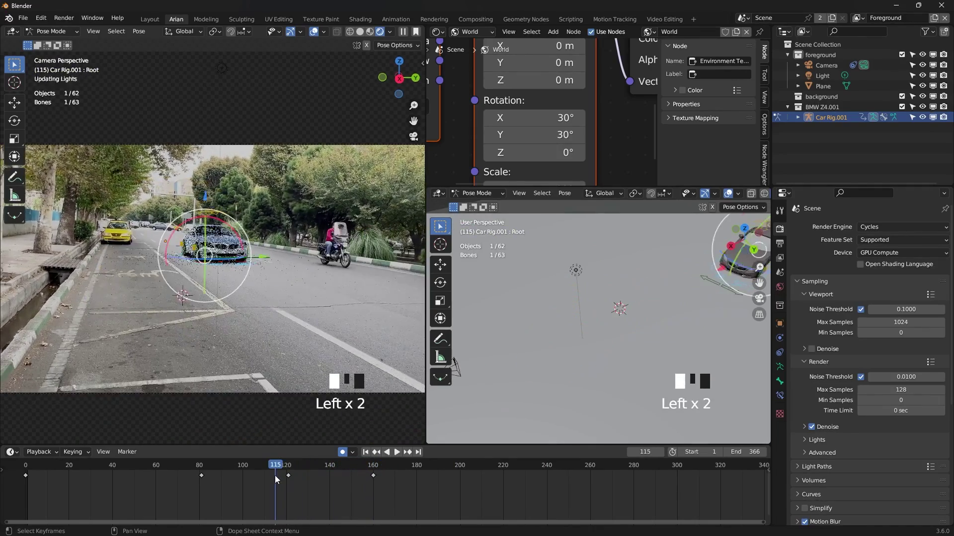
key("space")
key("space")
left_click(381, 481)
left_click(377, 481)
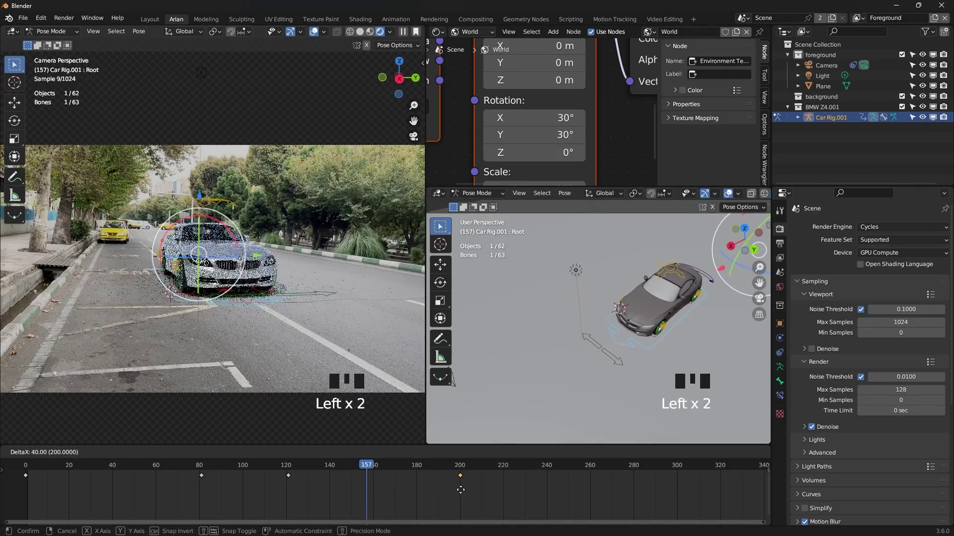
left_click(370, 473)
key("space")
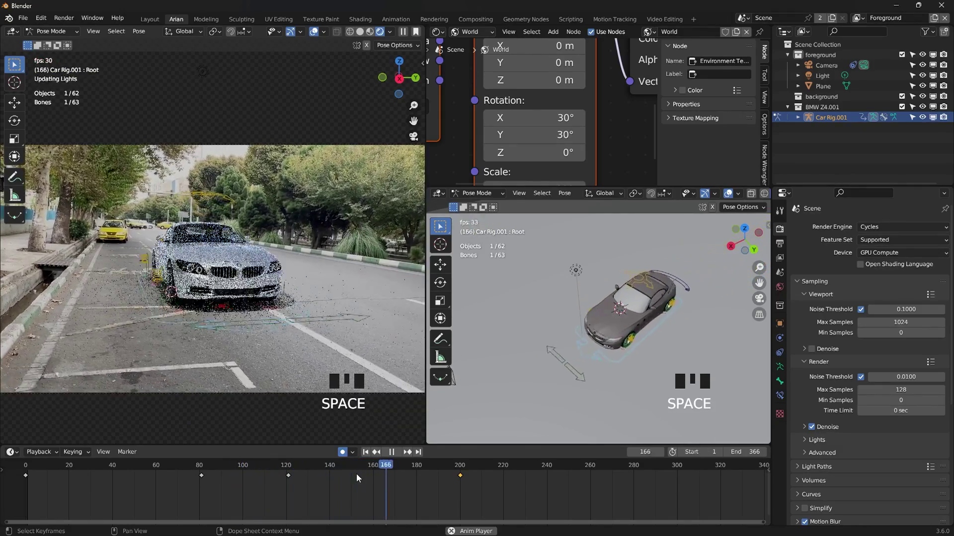
- Rotate the Root bone at frames 81 and 142 to correct the car's heading, auto-keyed
key("space")
left_click_drag(441, 471, 682, 296)
left_click_drag(682, 296, 621, 345)
left_click(621, 345)
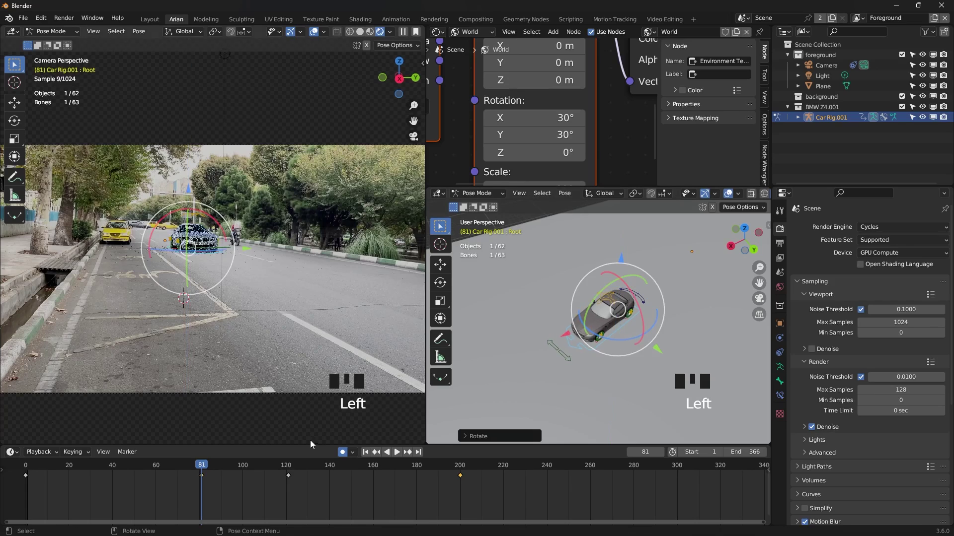
left_click_drag(216, 465, 540, 409)
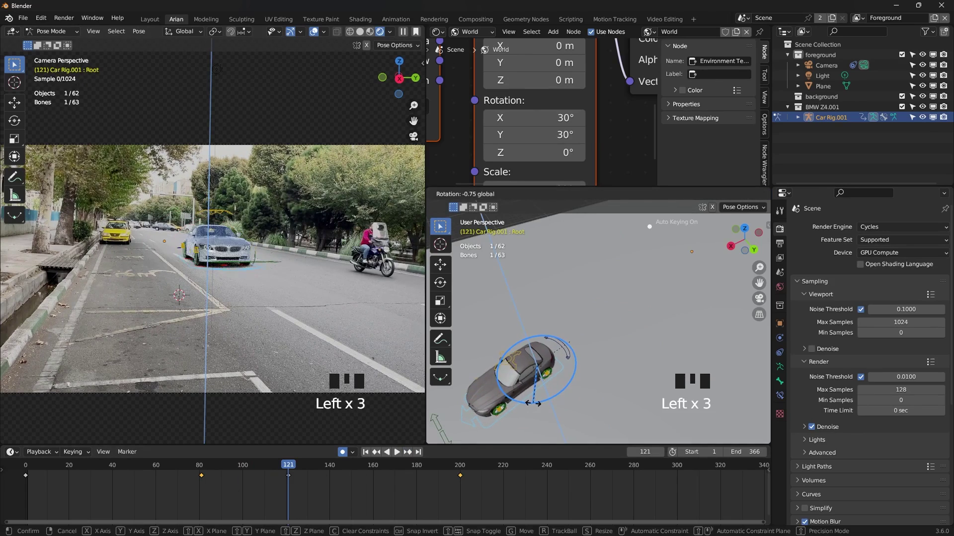
left_click_drag(297, 466, 567, 375)
left_click_drag(567, 375, 560, 370)
left_click(560, 370)
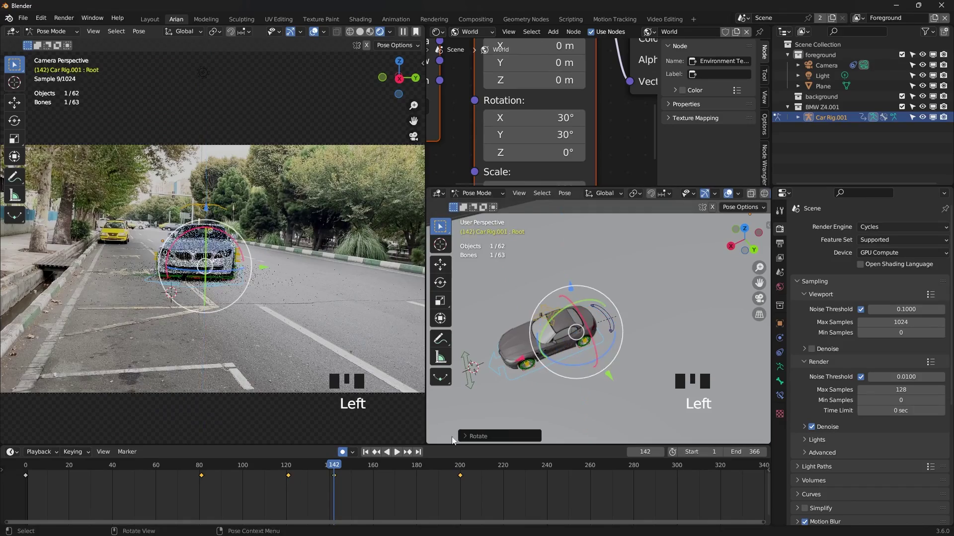
- Undo an accidental keyframe shift, then key the car's heading at frame 149 and play back the drive
left_click_drag(328, 469, 322, 486)
key("space")
key("space")
left_click_drag(357, 488, 339, 477)
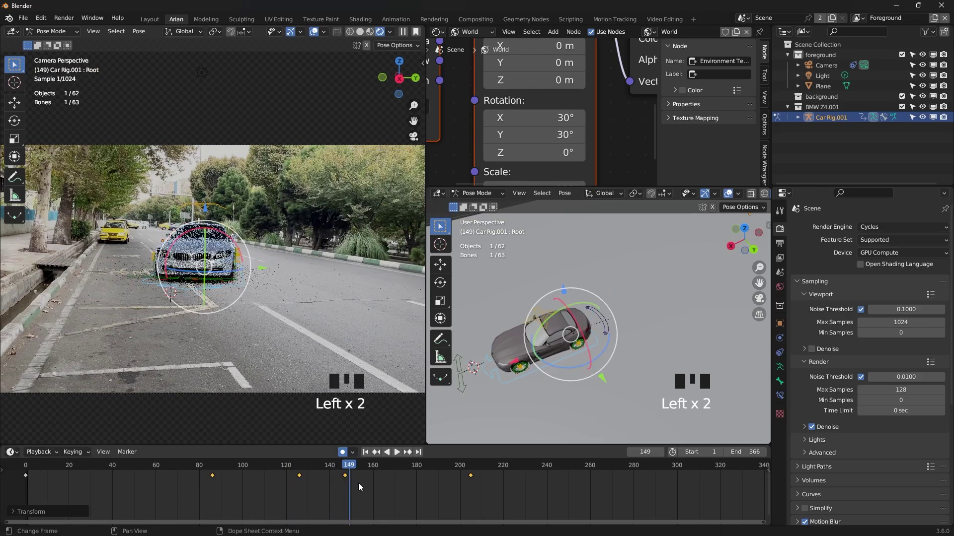
key("ctrl+z")
left_click(363, 486)
left_click(338, 480)
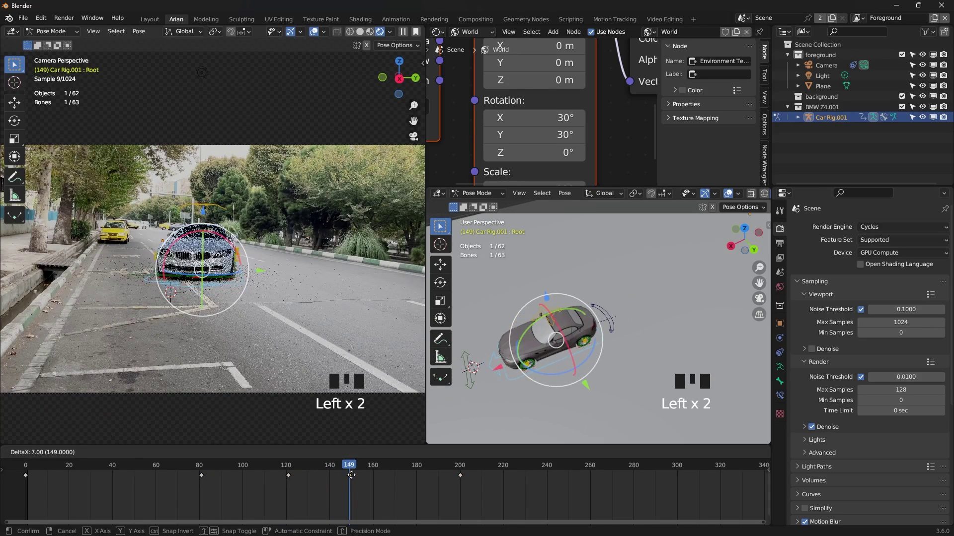
left_click_drag(364, 469, 557, 362)
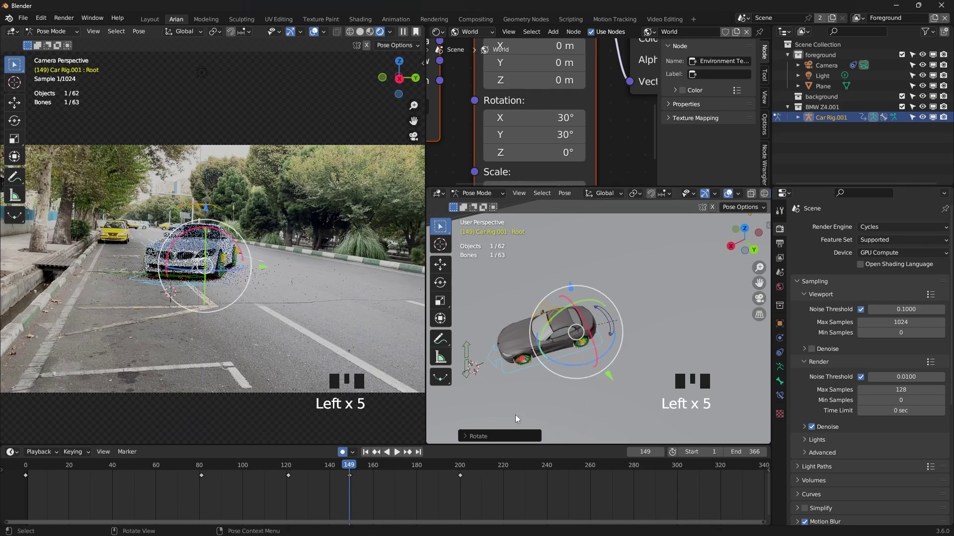
left_click(401, 488)
left_click(356, 478)
left_click(386, 482)
key("space")
key("space")
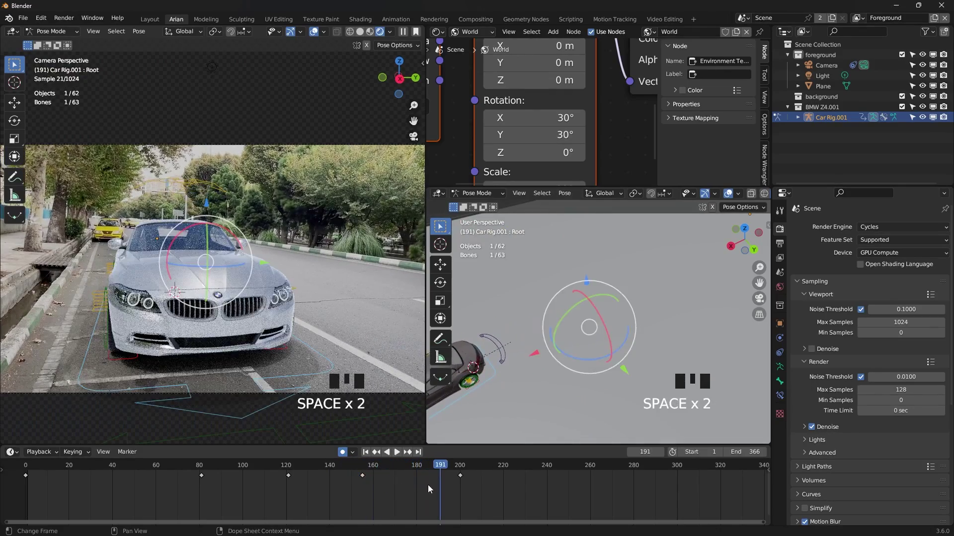
left_click_drag(441, 467, 407, 480)
key("space")
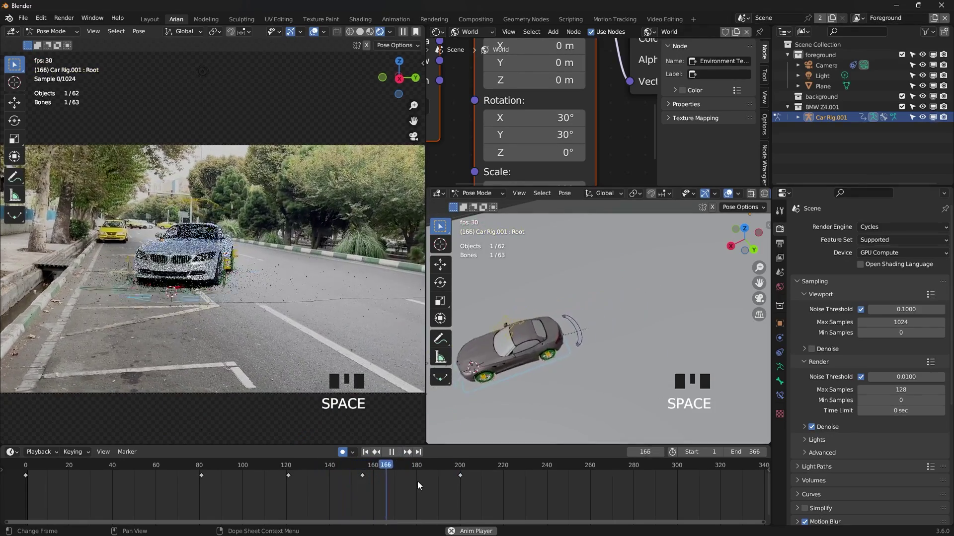
- Add a key near frame 220 bringing the car right up to the camera and review the full drive
left_click(509, 468)
left_click_drag(507, 479, 587, 474)
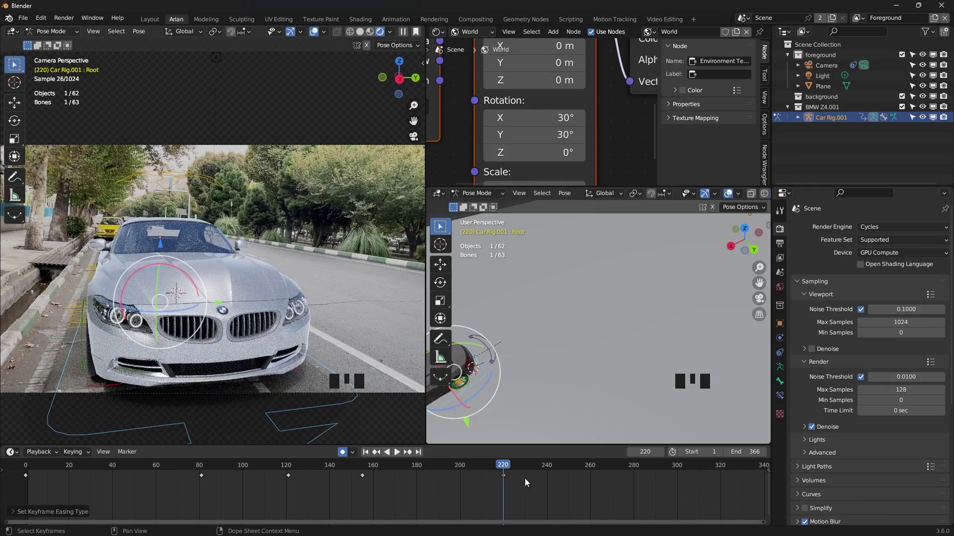
left_click_drag(504, 467, 429, 478)
key("space")
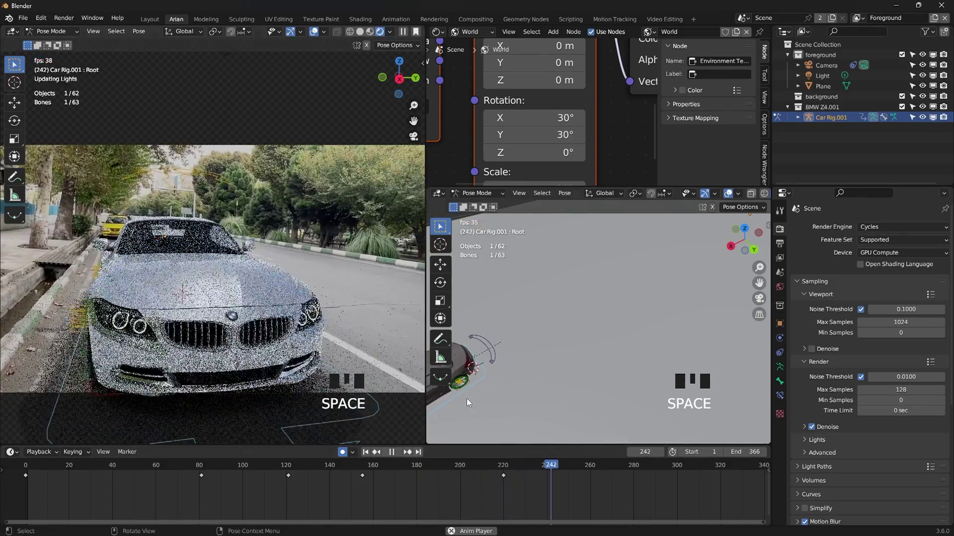
key("space")
left_click_drag(567, 473, 342, 476)
left_click_drag(327, 473, 328, 490)
key("space")
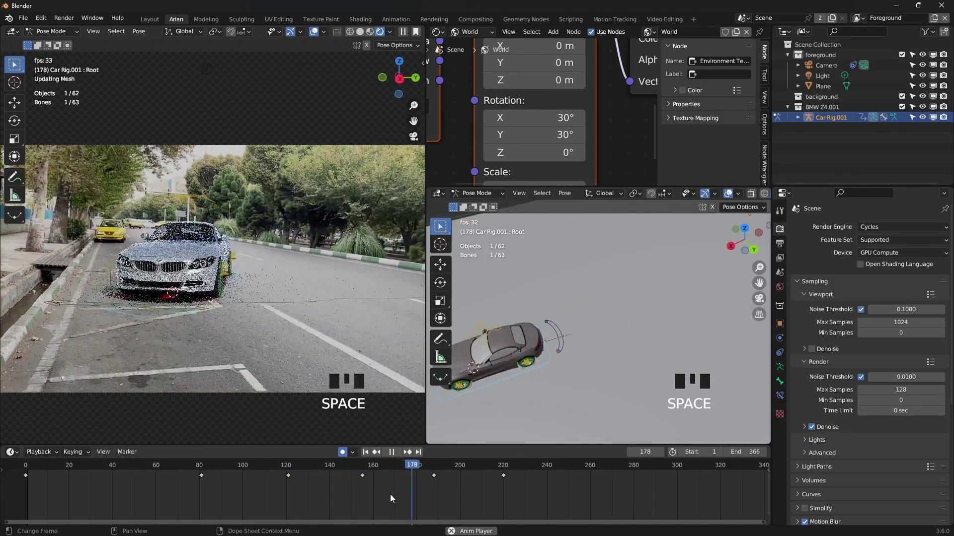
key("space")
left_click(461, 465)
key("space")
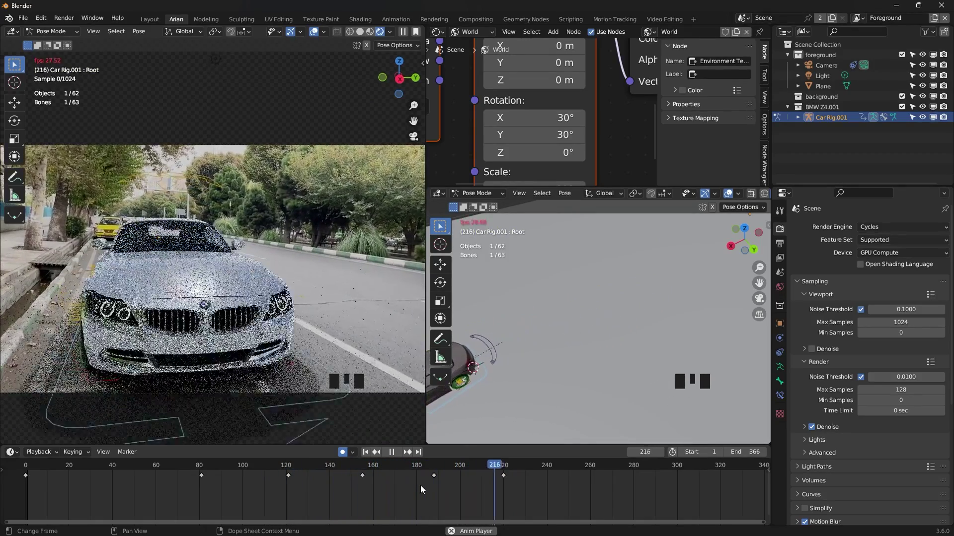
key("space")
- Orbit and zoom the viewport around the car's front to reach its steering control
left_click_drag(520, 465, 616, 322)
left_click_drag(615, 323, 578, 313)
scroll("up", 3)
left_click_drag(622, 326, 533, 350)
- Select the Steering bone and key a steering angle on the front wheels near frame 86
left_click(533, 351)
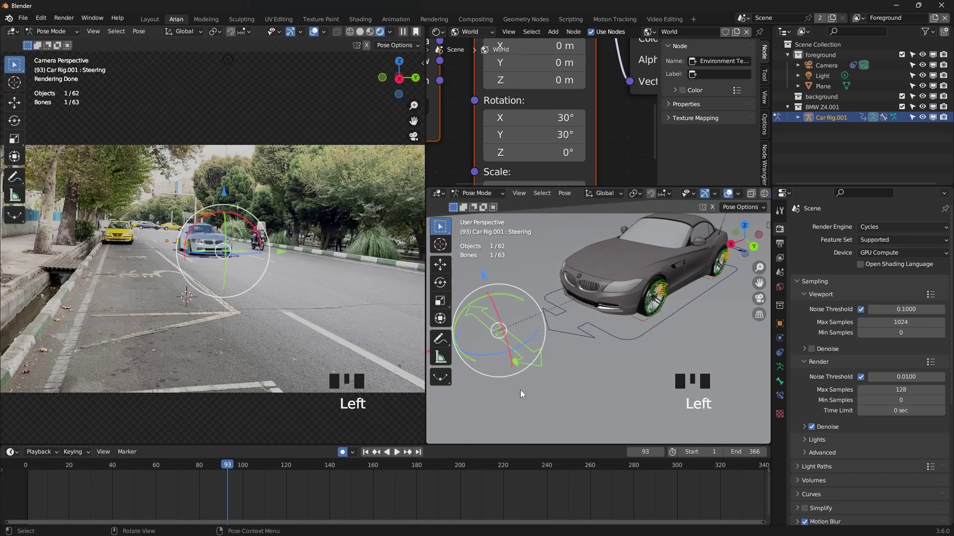
left_click_drag(223, 467, 604, 331)
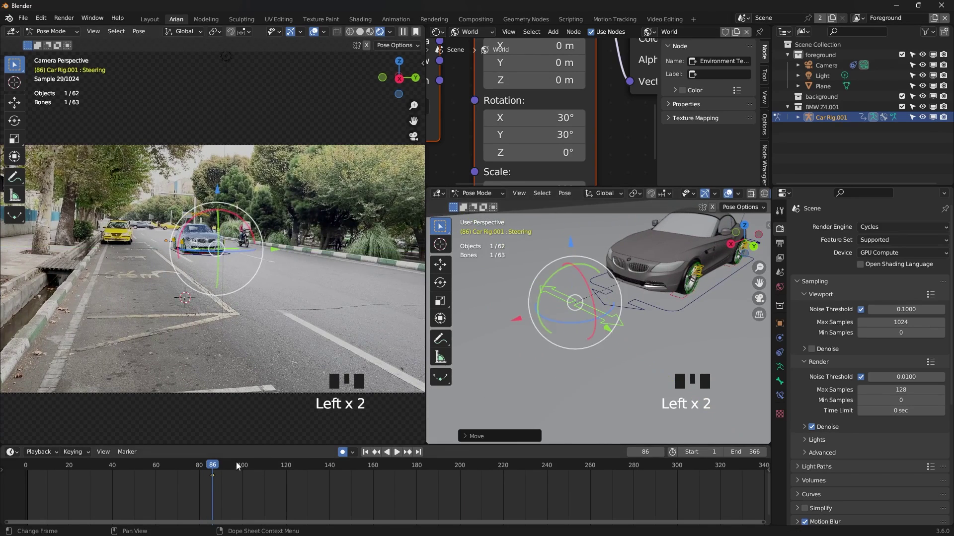
left_click_drag(227, 467, 278, 476)
left_click_drag(606, 364, 636, 350)
scroll("down", 3)
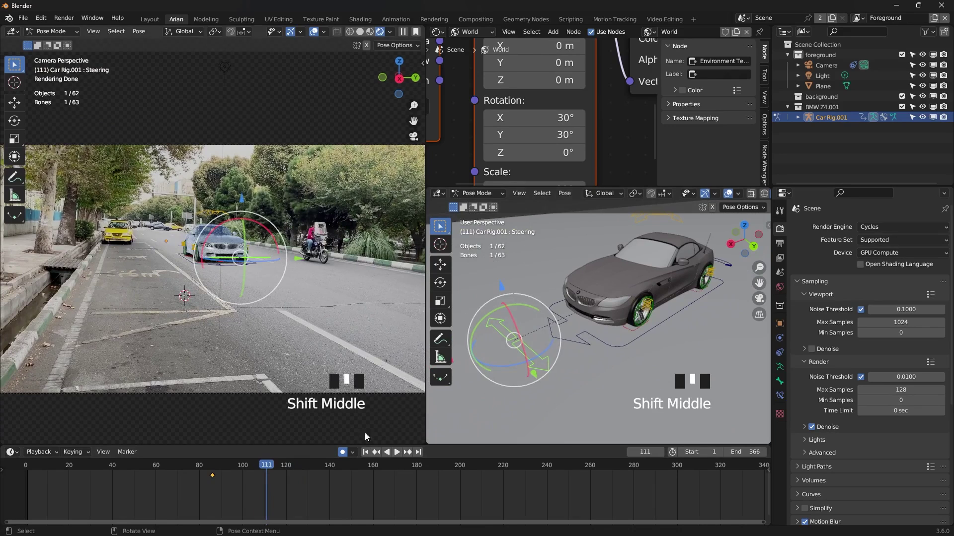
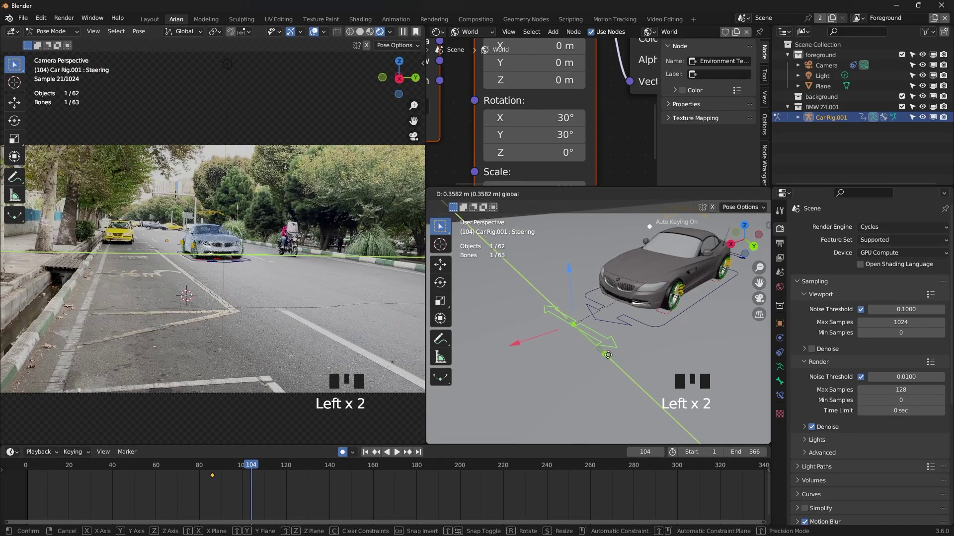
left_click_drag(271, 469, 526, 372)
left_click_drag(526, 372, 594, 382)
left_click(594, 382)
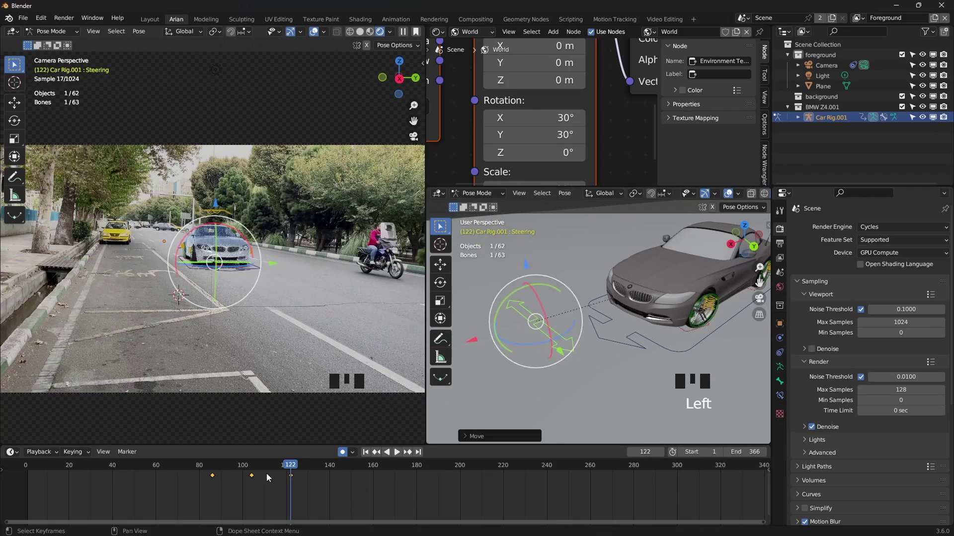
- Key the steering the other way near frame 183 so the car keeps steering, and play it back
left_click_drag(300, 467, 531, 353)
left_click_drag(532, 353, 554, 312)
left_click(554, 311)
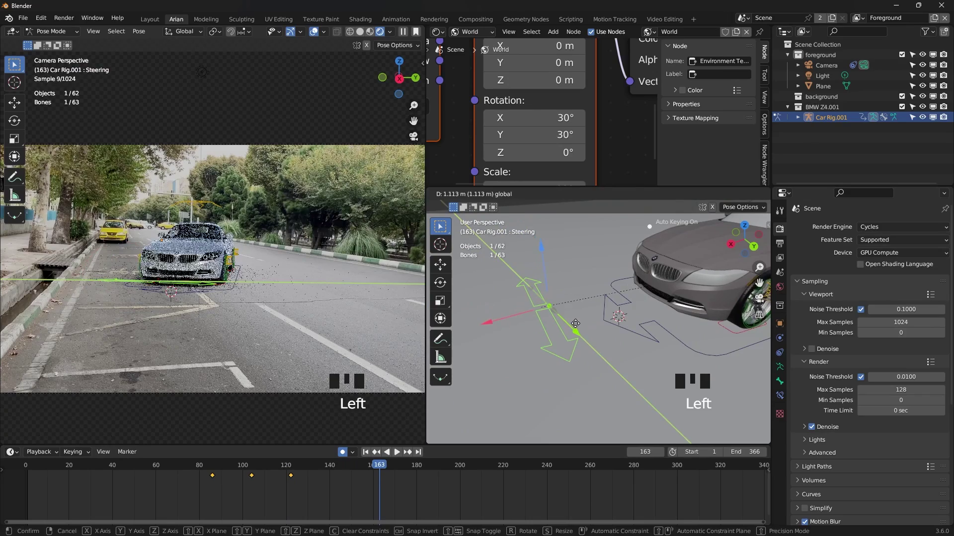
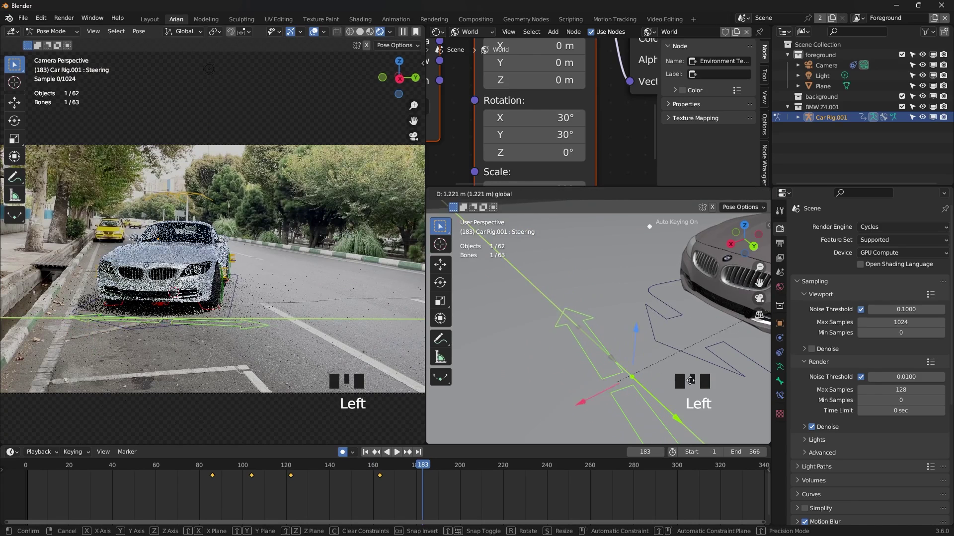
scroll("down", 3)
left_click_drag(659, 357, 434, 467)
left_click_drag(434, 468, 504, 477)
key("space")
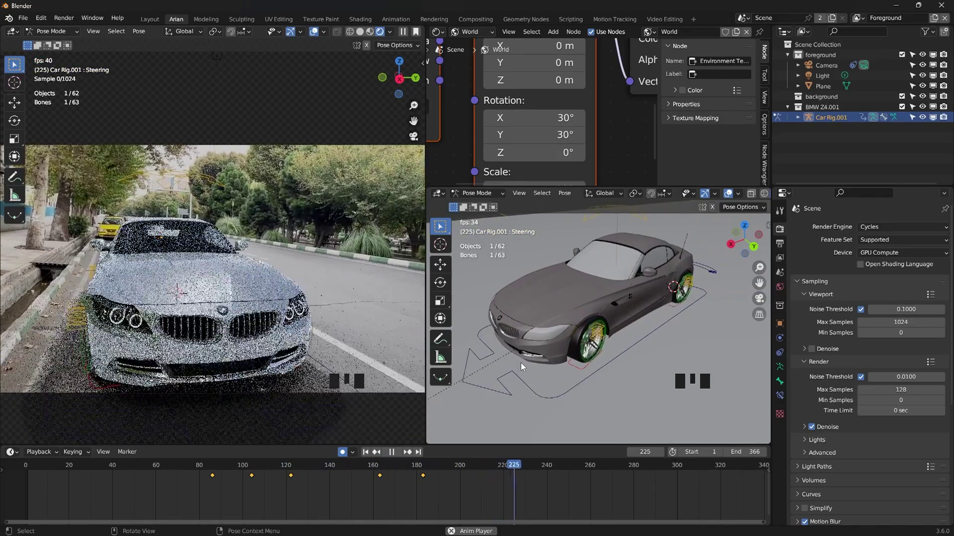
key("space")
- Select the suspension controller above the car and lower the body at frame 102
left_click_drag(549, 327, 604, 280)
scroll("up", 3)
left_click_drag(613, 280, 605, 299)
left_click(605, 299)
left_click_drag(286, 470, 679, 286)
left_click_drag(679, 286, 658, 286)
left_click(657, 286)
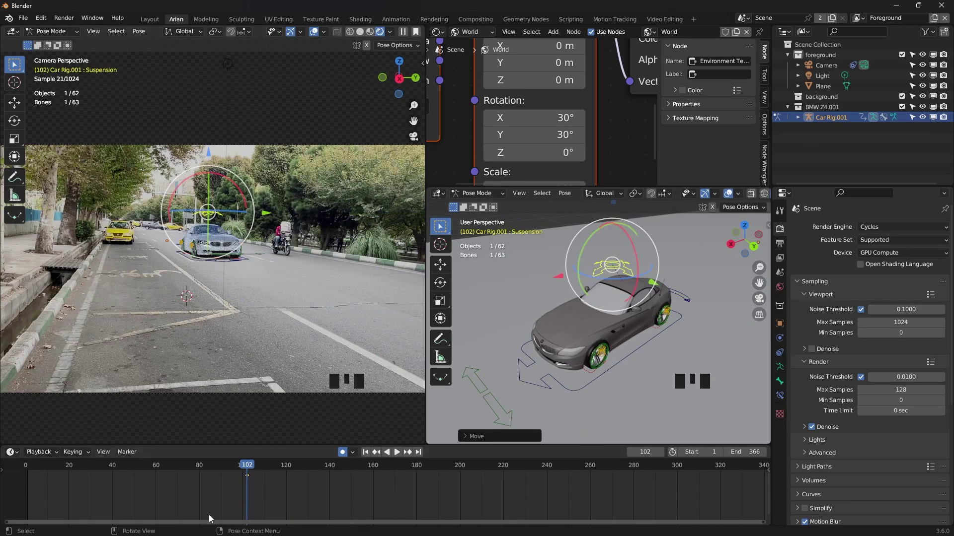
- Undo a stray suspension move near frame 117 and turn on viewport Denoise
left_click_drag(256, 465, 565, 310)
left_click_drag(565, 309, 614, 310)
key("ctrl+z")
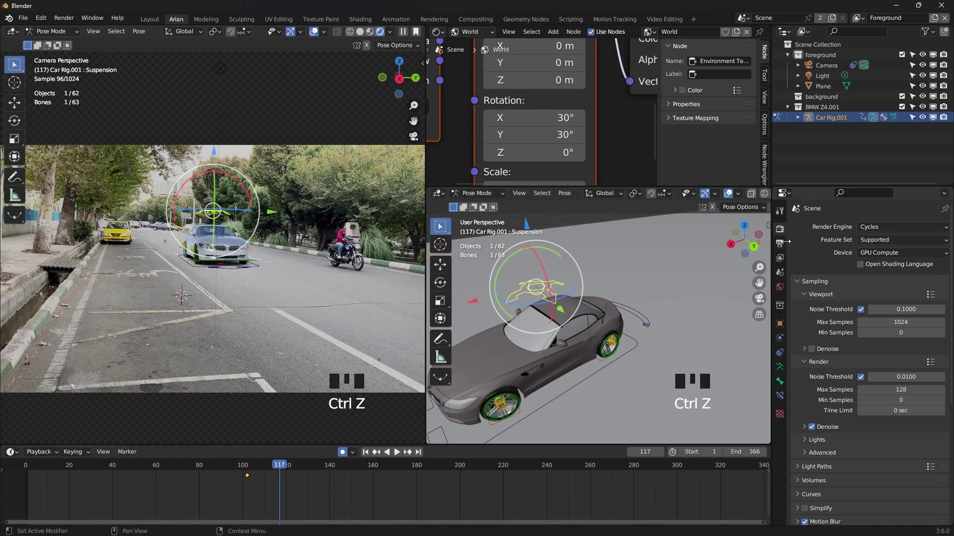
left_click(820, 354)
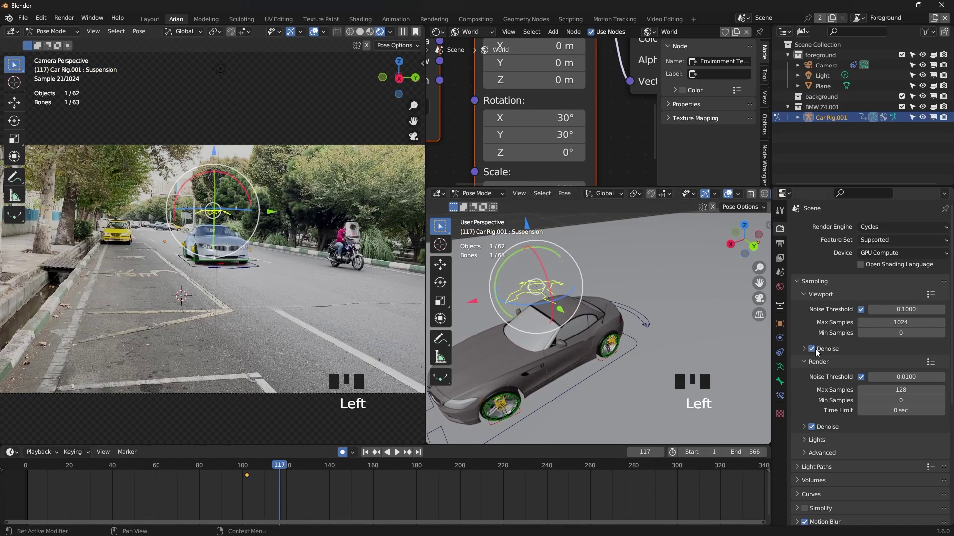
scroll("up", 3)
scroll("up", 3)
- Key the suspension controller at frames 120 and 142 so the body rises and falls along the drive
left_click_drag(591, 342, 288, 469)
left_click_drag(288, 469, 612, 263)
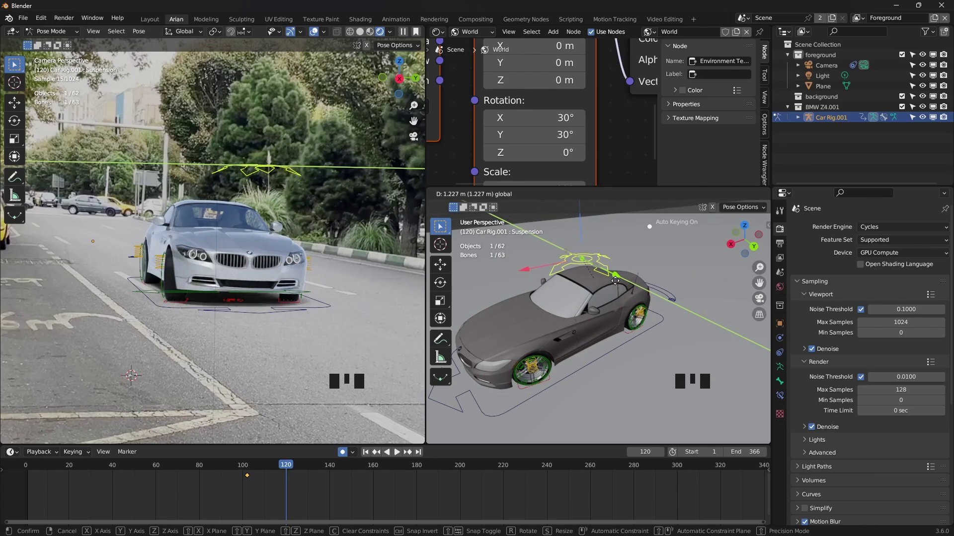
left_click_drag(282, 467, 622, 283)
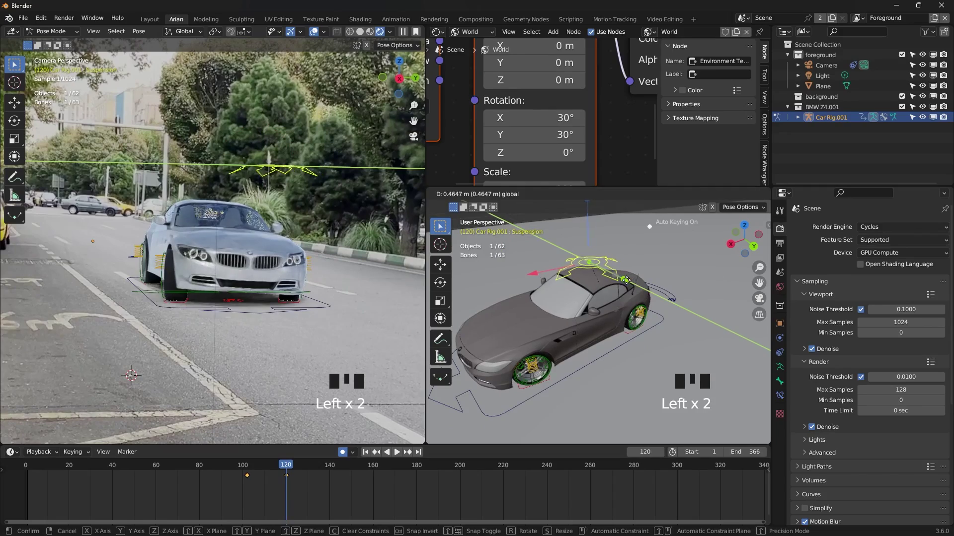
left_click_drag(288, 466, 485, 344)
left_click_drag(536, 332, 610, 315)
left_click(609, 314)
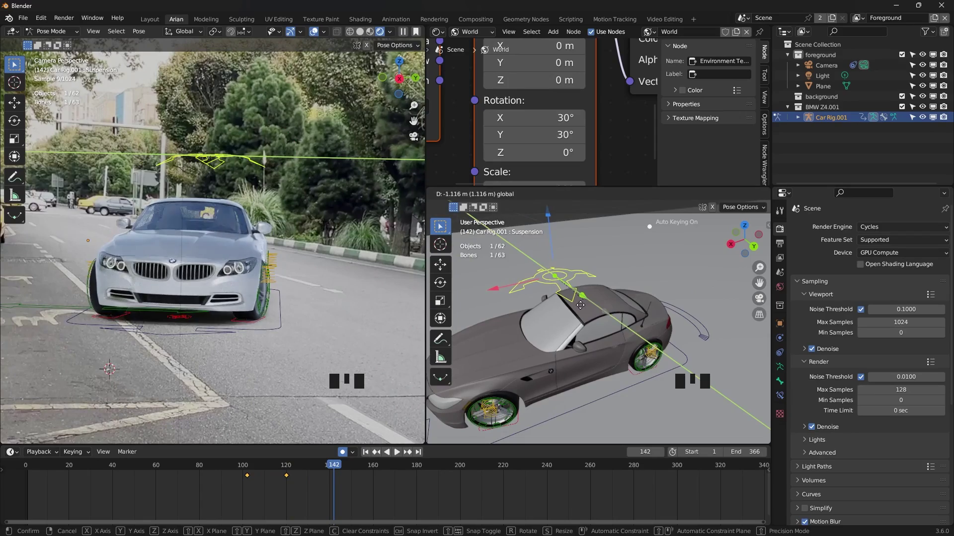
left_click_drag(331, 471, 304, 471)
- Review the bounce, jump to a later frame and select the suspension controller again
key("space")
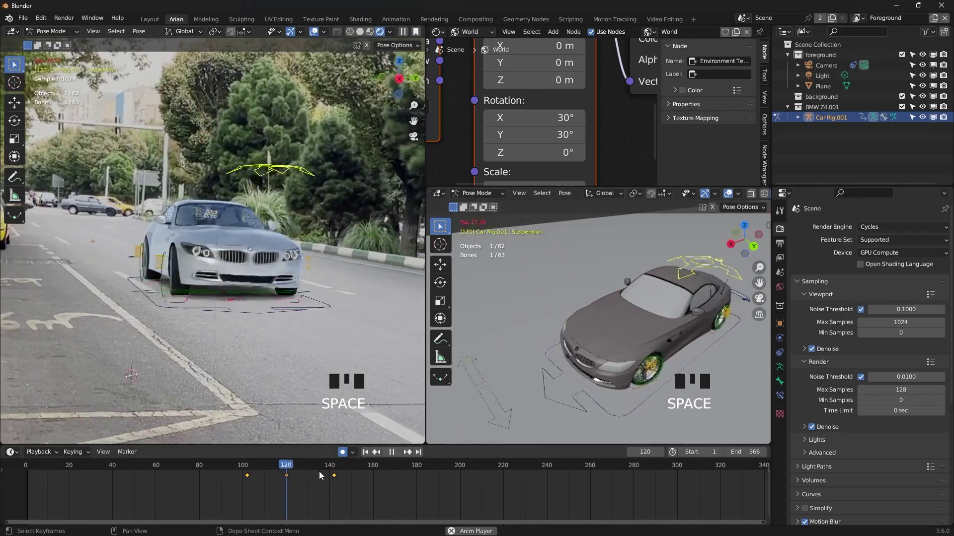
key("space")
left_click(316, 478)
left_click(290, 479)
left_click(296, 471)
key("space")
key("space")
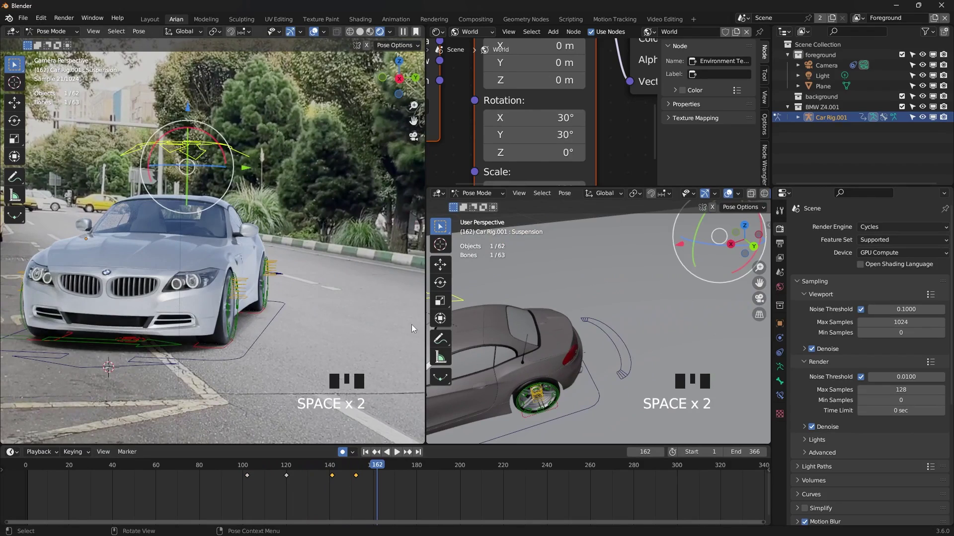
left_click(419, 486)
left_click(389, 466)
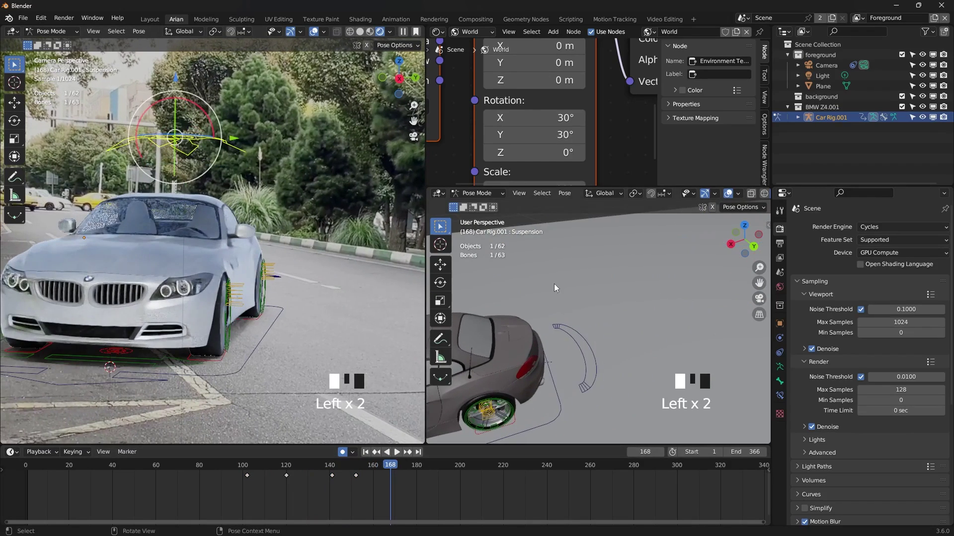
- Frame the car in a side view and raise the body with the suspension controller, keying it
scroll("down", 3)
left_click_drag(625, 265, 363, 251)
scroll("down", 3)
scroll("down", 3)
left_click_drag(302, 250, 302, 250)
scroll("down", 3)
left_click_drag(300, 250, 591, 328)
left_click_drag(592, 327, 581, 317)
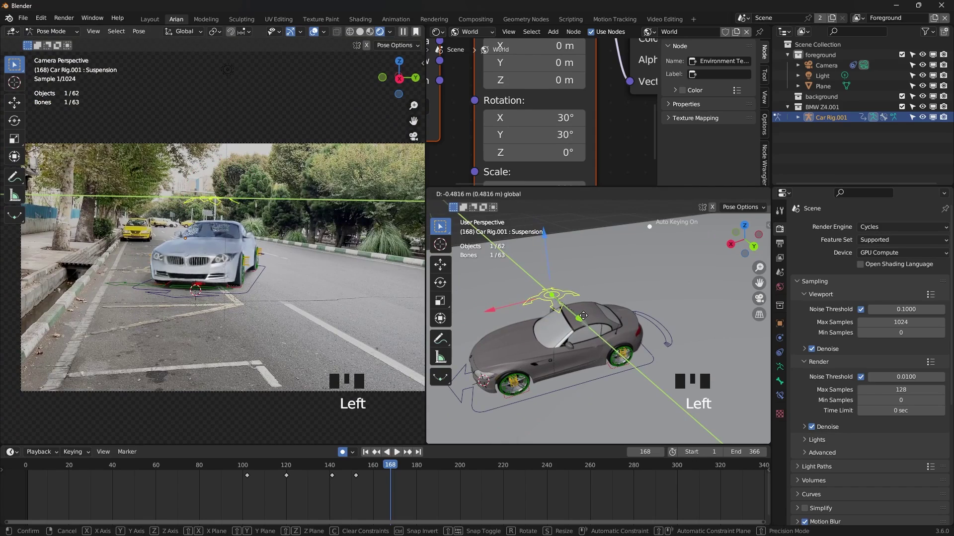
left_click_drag(492, 308, 517, 297)
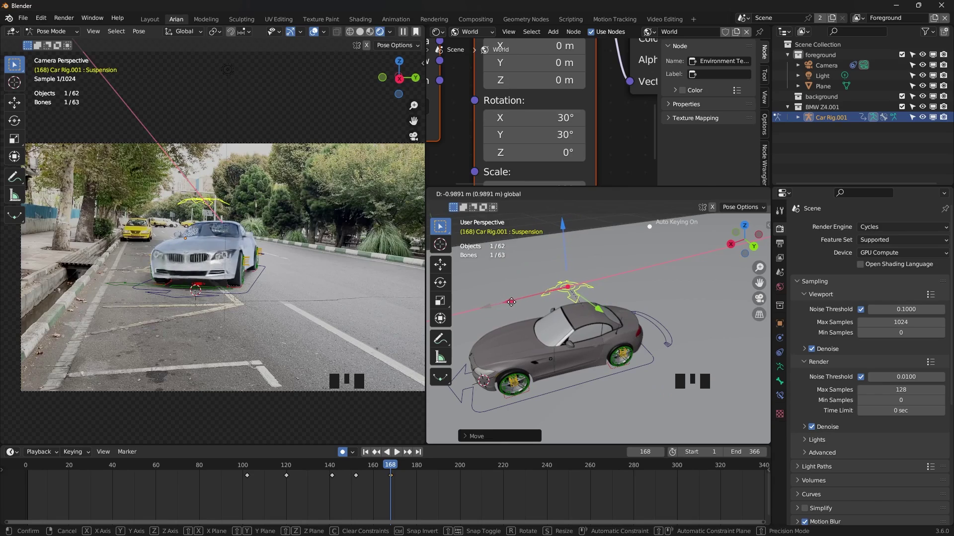
left_click(410, 488)
- Tilt and re-height the body at later frames out to about frame 212, keying each pose
left_click_drag(390, 468, 559, 318)
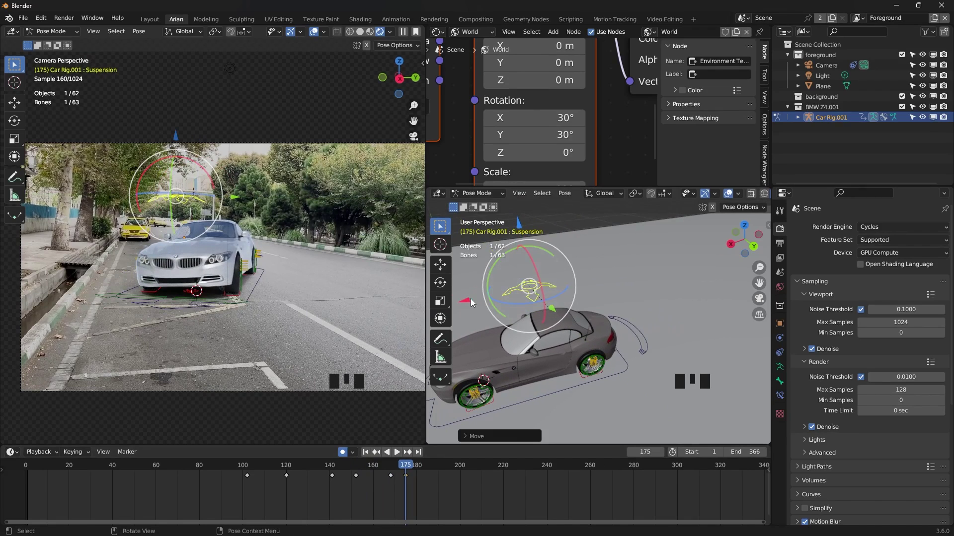
left_click_drag(472, 303, 430, 485)
left_click_drag(412, 466, 454, 466)
left_click_drag(542, 354, 683, 247)
left_click(683, 247)
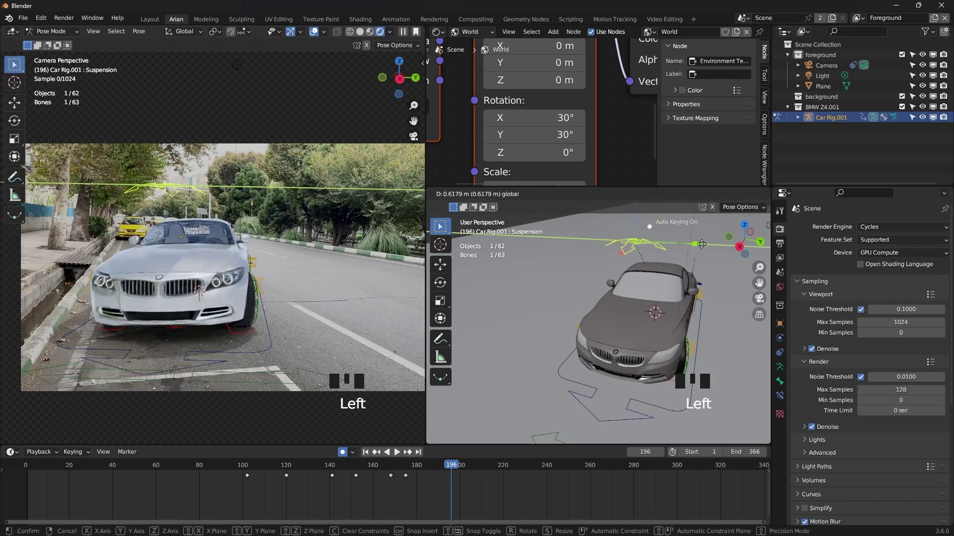
left_click_drag(463, 469, 640, 337)
left_click_drag(640, 337, 597, 243)
left_click(597, 242)
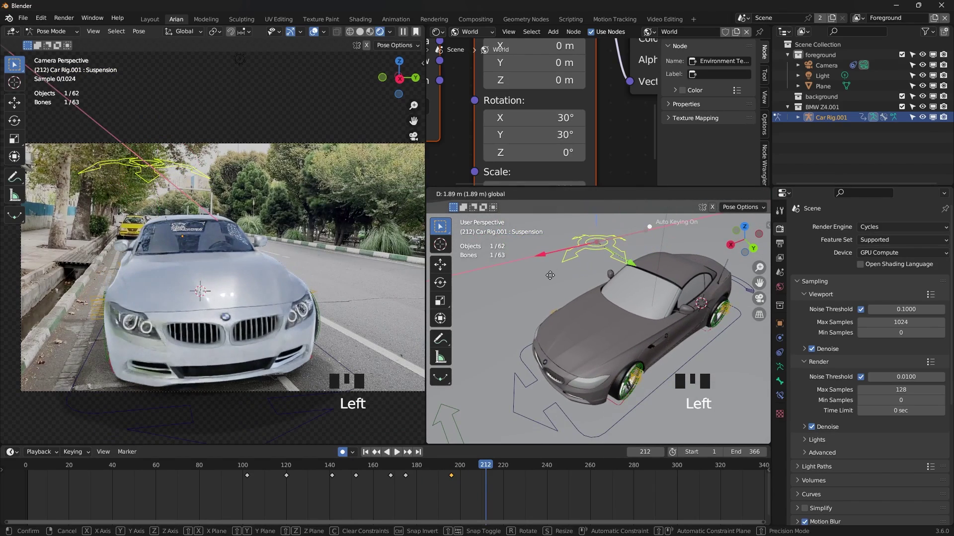
- Tilt the body again at frame 226, then scrub back and play the suspension bounce
left_click(634, 267)
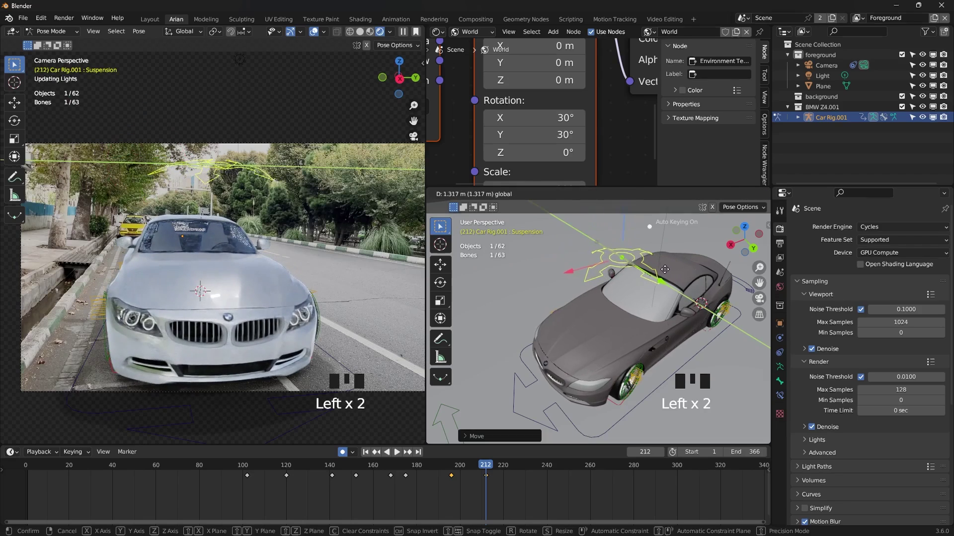
left_click_drag(568, 272, 553, 274)
left_click_drag(640, 281, 613, 250)
left_click(613, 250)
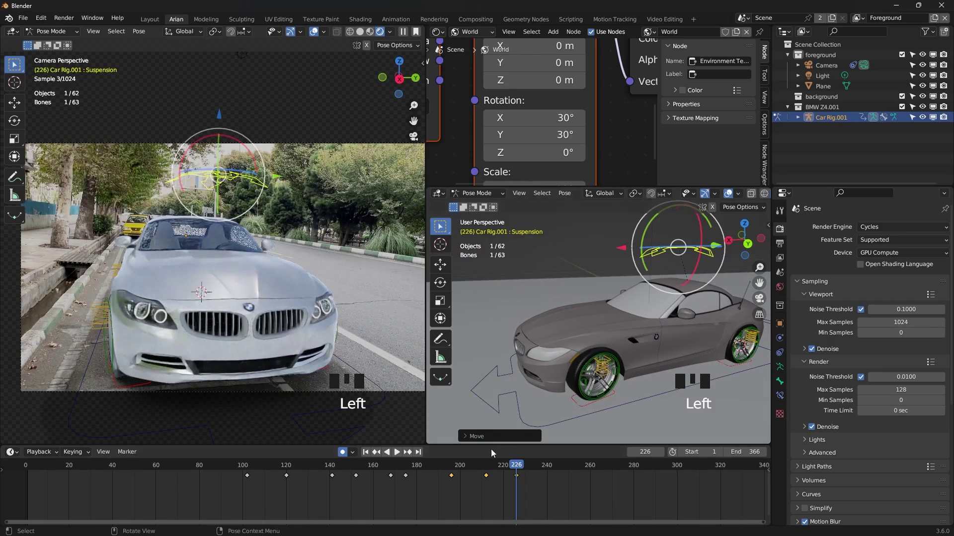
left_click_drag(502, 466, 490, 476)
key("space")
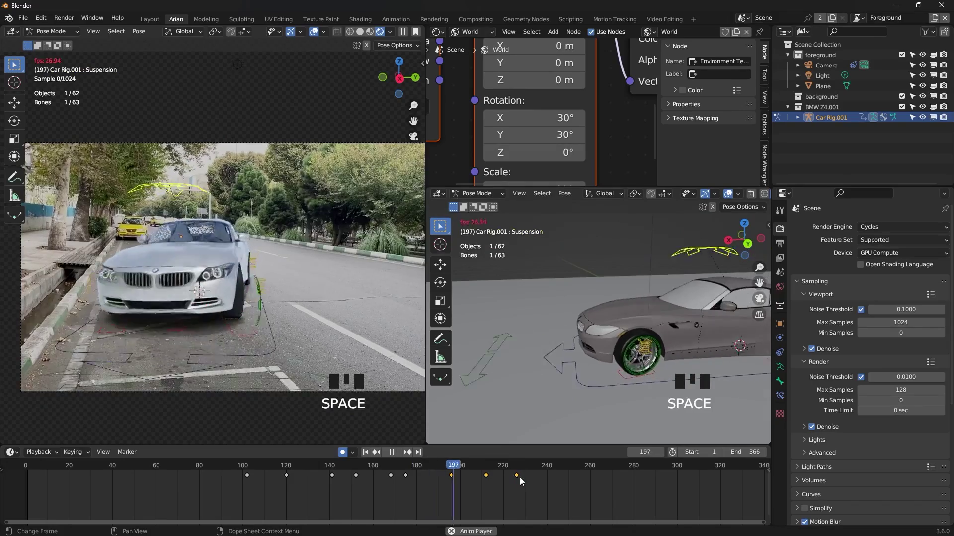
key("space")
- Adjust the suspension once more at frame 252 and play back the full drive toward camera
left_click(506, 495)
left_click(521, 477)
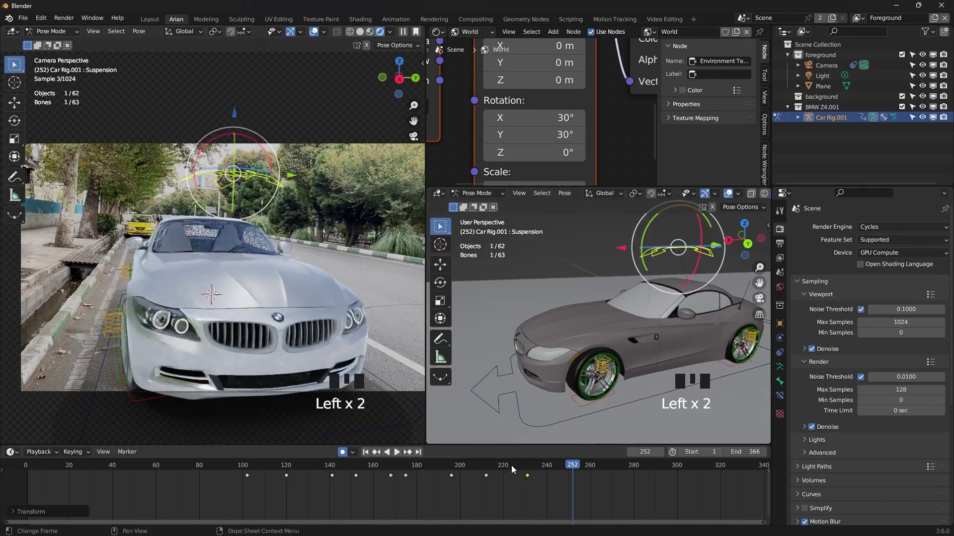
left_click_drag(494, 467, 442, 472)
key("space")
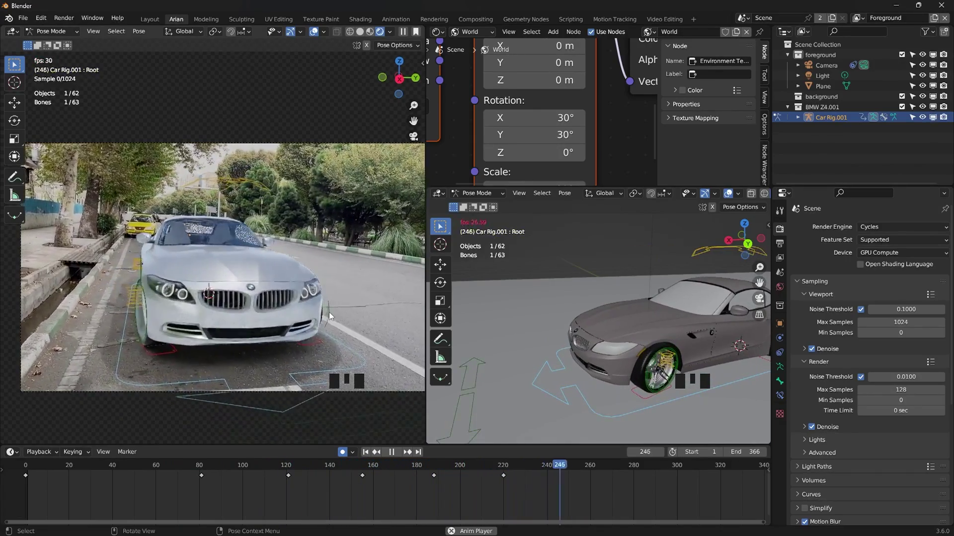
- Select the WheelDamper.Ft.L bone and raise it with G to set the front left suspension
left_click_drag(205, 201, 279, 242)
scroll("up", 3)
scroll("down", 3)
left_click(277, 240)
left_click_drag(296, 260, 629, 351)
scroll("up", 3)
scroll("down", 3)
left_click_drag(634, 357, 597, 280)
left_click_drag(597, 280, 595, 266)
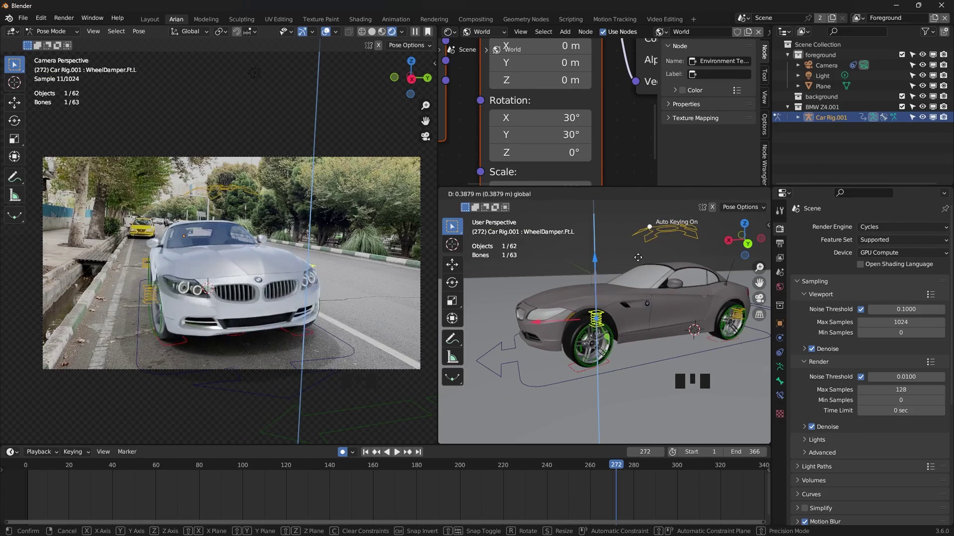
key("ctrl+z")
- Select the WheelDamper.Ft.R bone and adjust its height to match the left damper
left_click_drag(613, 321, 612, 305)
left_click(612, 305)
left_click(617, 247)
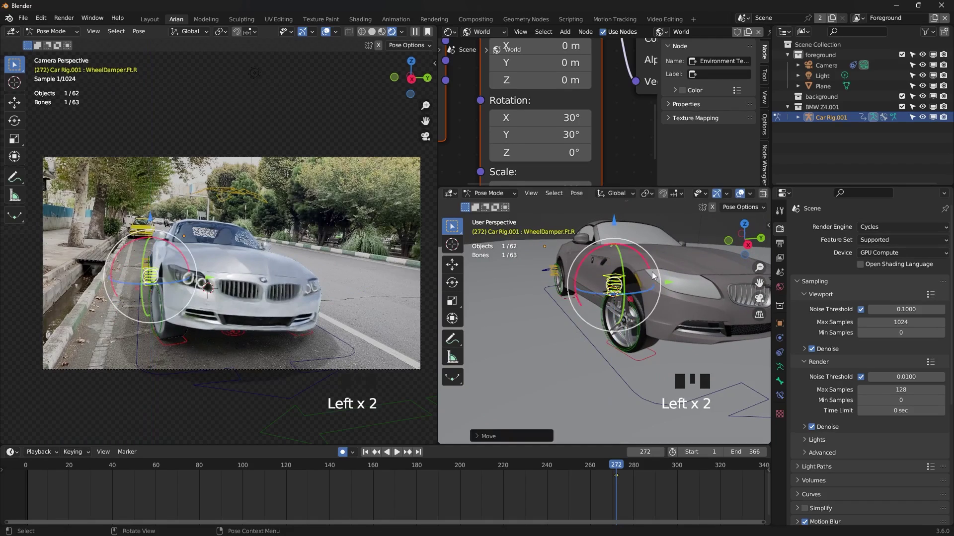
key("ctrl+z")
left_click_drag(691, 314, 648, 316)
scroll("down", 3)
- Review the whole car, then scroll Render Properties to the Cycles 128-sample, 0.01 noise-threshold settings
left_click_drag(621, 321, 530, 471)
left_click_drag(530, 472, 292, 301)
scroll("down", 3)
scroll("down", 3)
scroll("down", 3)
scroll("down", 3)
scroll("down", 3)
scroll("down", 3)
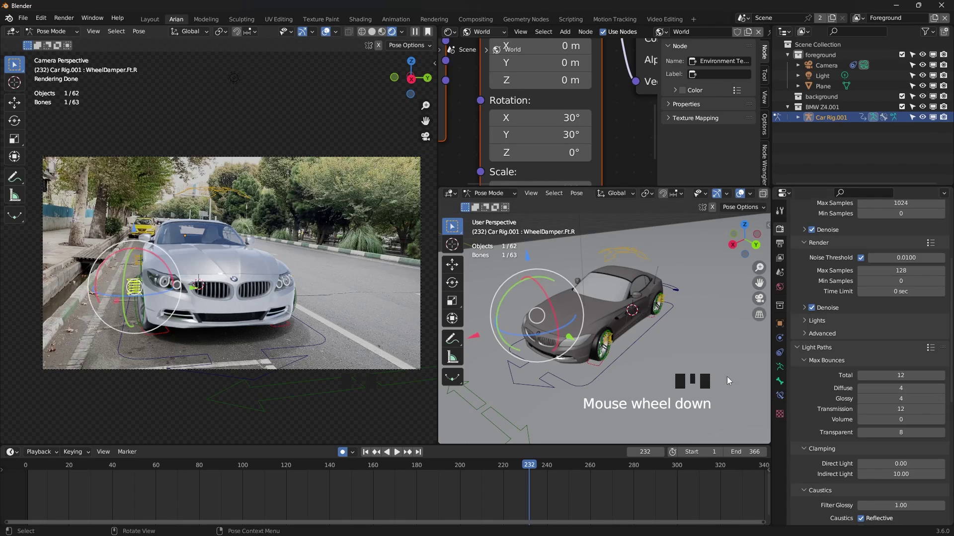
- Scroll down through the remaining Render Properties panels past light paths and performance settings
scroll("down", 3)
scroll("down", 3)
scroll("down", 3)
scroll("down", 3)
scroll("down", 3)
scroll("down", 3)
scroll("down", 3)
scroll("down", 3)
left_click_drag(813, 364, 810, 405)
scroll("down", 3)
scroll("down", 3)
scroll("down", 3)
scroll("down", 3)
scroll("down", 3)
scroll("down", 3)
scroll("down", 3)
scroll("down", 3)
- Show Output Properties with 1920×1080 at 30 fps, frames 1–366 and PNG RGBA output
scroll("up", 3)
scroll("up", 3)
scroll("up", 3)
scroll("up", 3)
scroll("up", 3)
scroll("up", 3)
left_click_drag(882, 259, 881, 230)
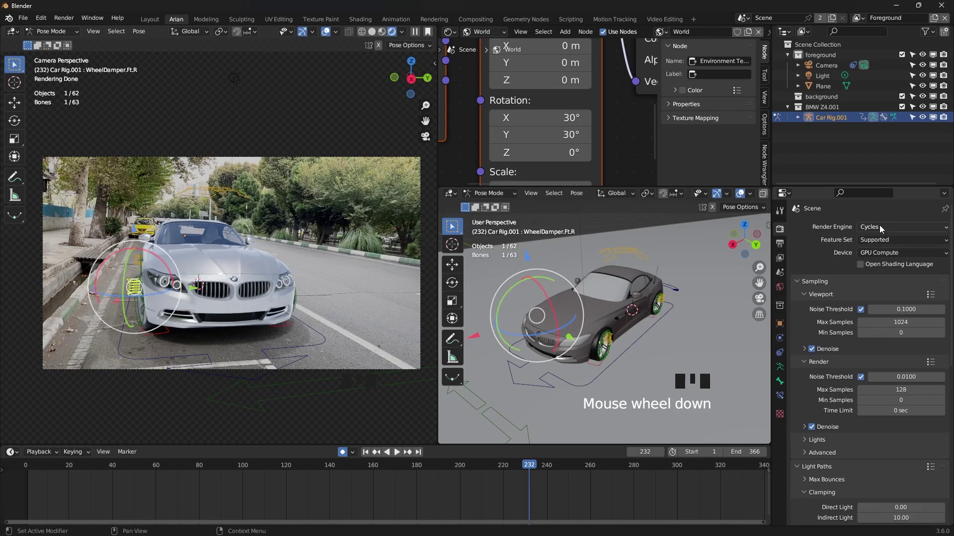
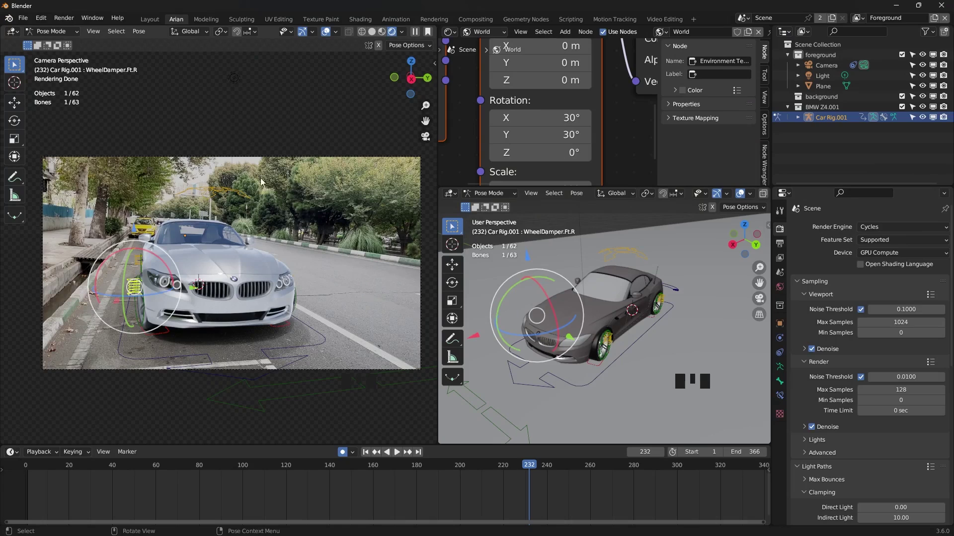
left_click_drag(66, 22, 852, 362)
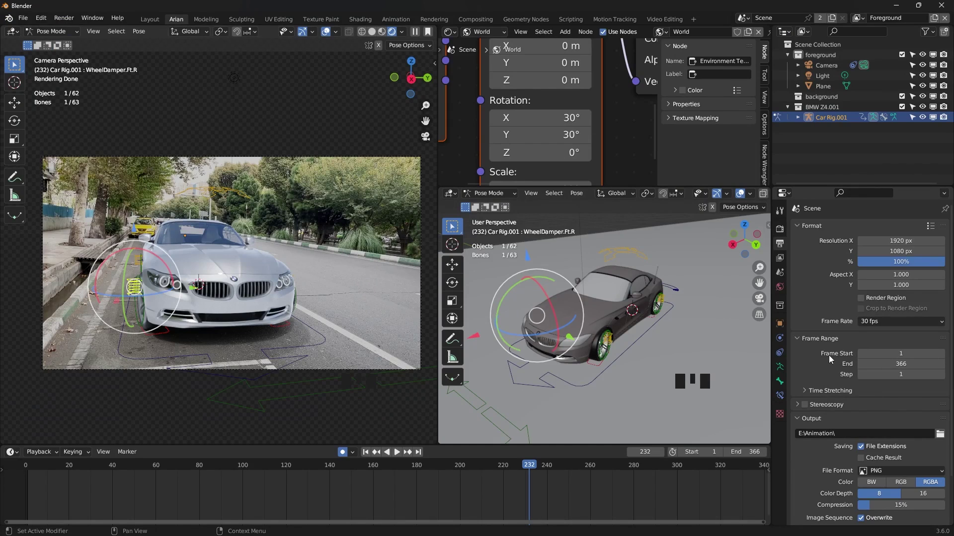